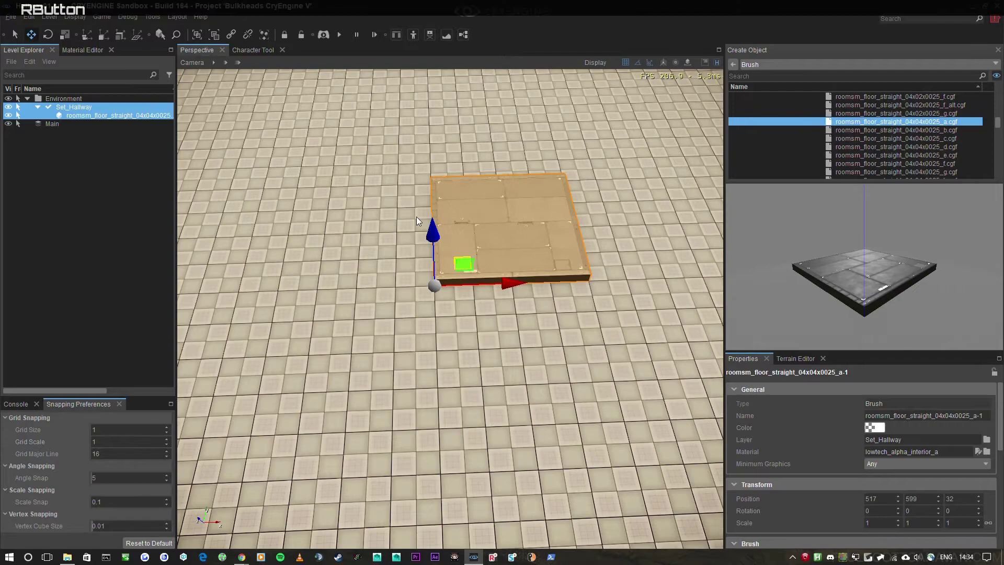
# Clone the floor brush and place each copy beside the previous tile in Set_Hallway.
pyautogui.press('w')
pyautogui.press('a')
pyautogui.click(442, 277)
pyautogui.click(434, 281)
pyautogui.press('ctrl+d')
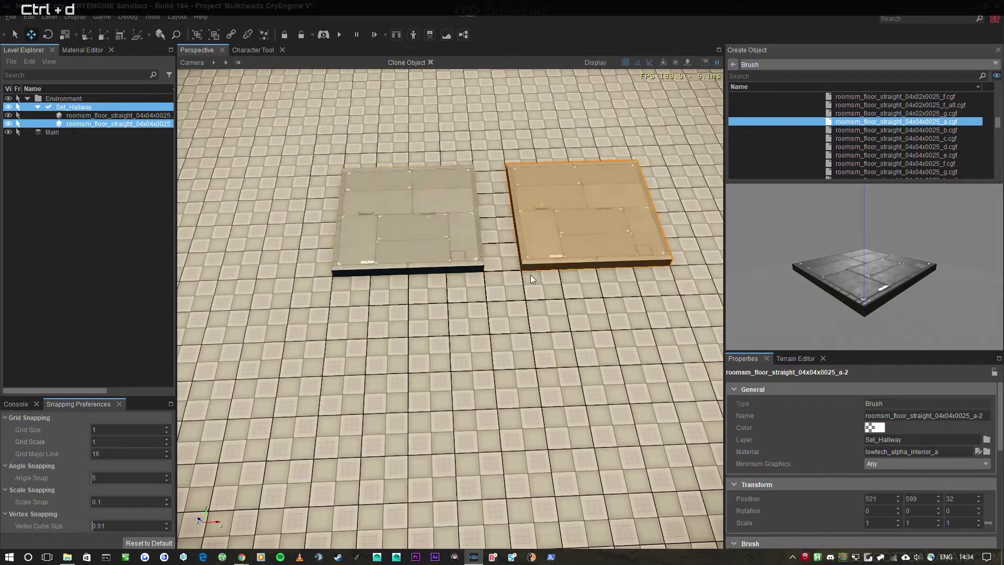
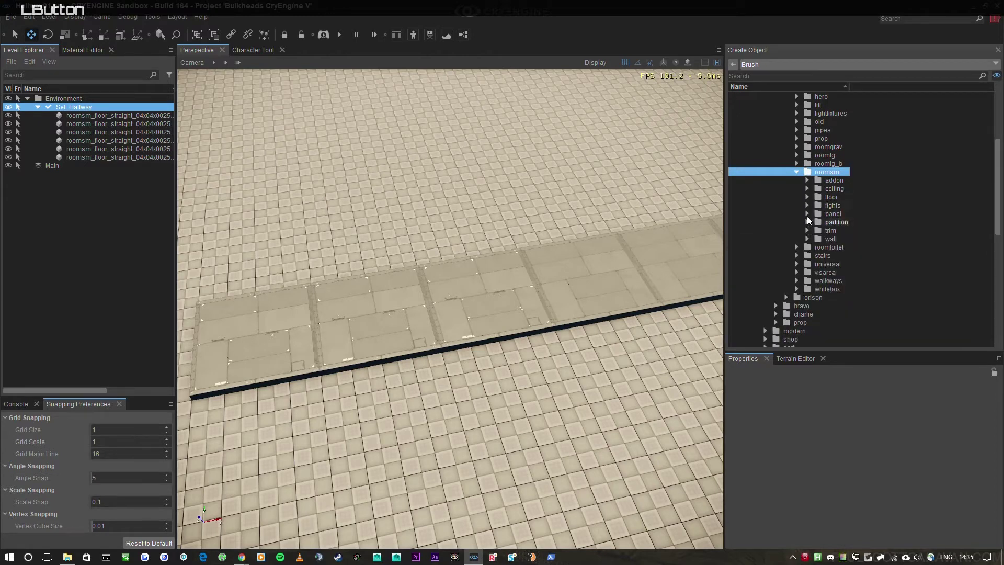
# Browse Create Object to roomsm > wall and pick roomsm_wall_straight_04x01x04_a.
pyautogui.click(811, 242)
pyautogui.scroll(-3)
pyautogui.click(894, 187)
pyautogui.scroll(-3)
pyautogui.click(902, 192)
pyautogui.scroll(-3)
pyautogui.click(909, 159)
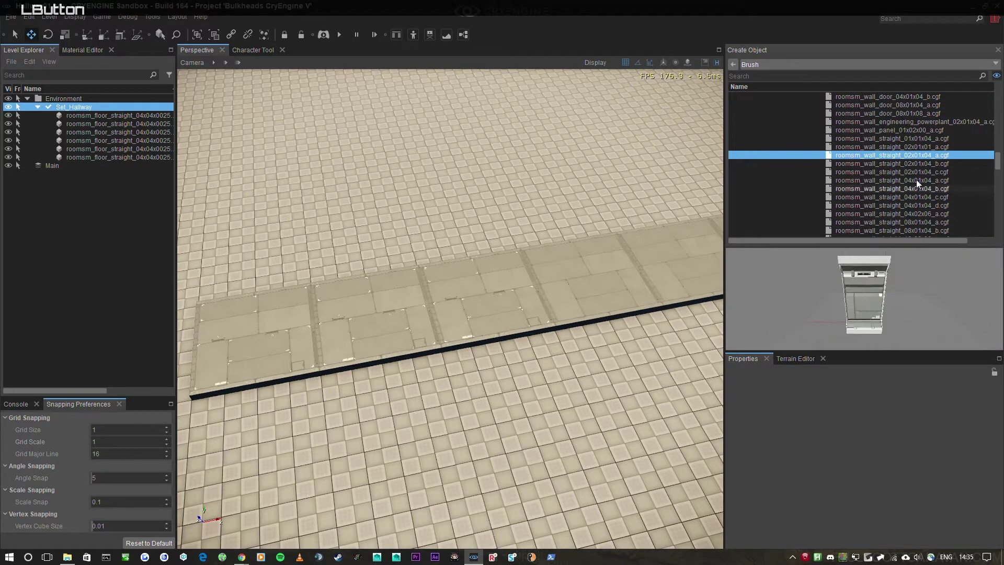
pyautogui.click(910, 181)
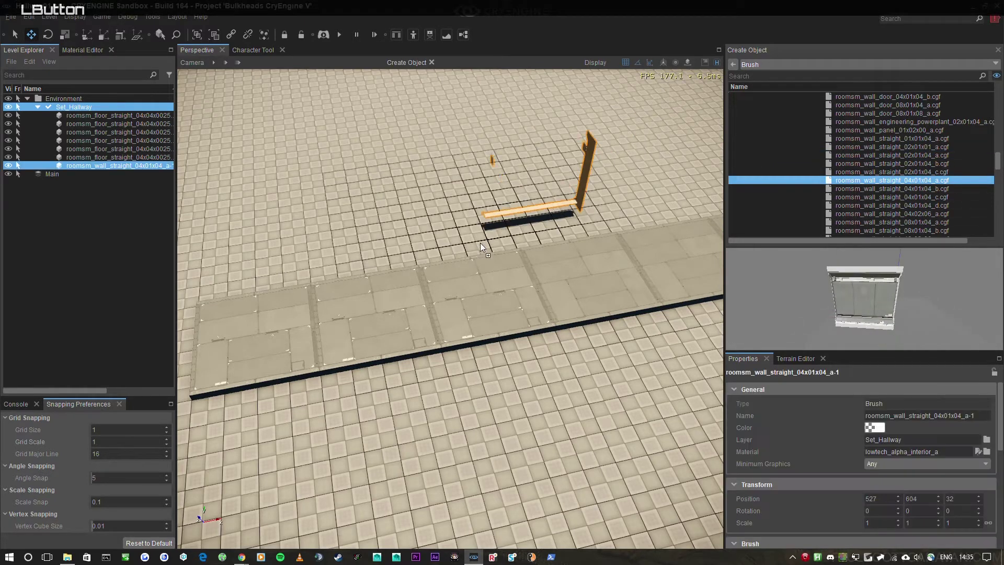
# Rotate the wall panel 180° and stand it on one edge of the floor strip.
pyautogui.press('2')
pyautogui.click(392, 322)
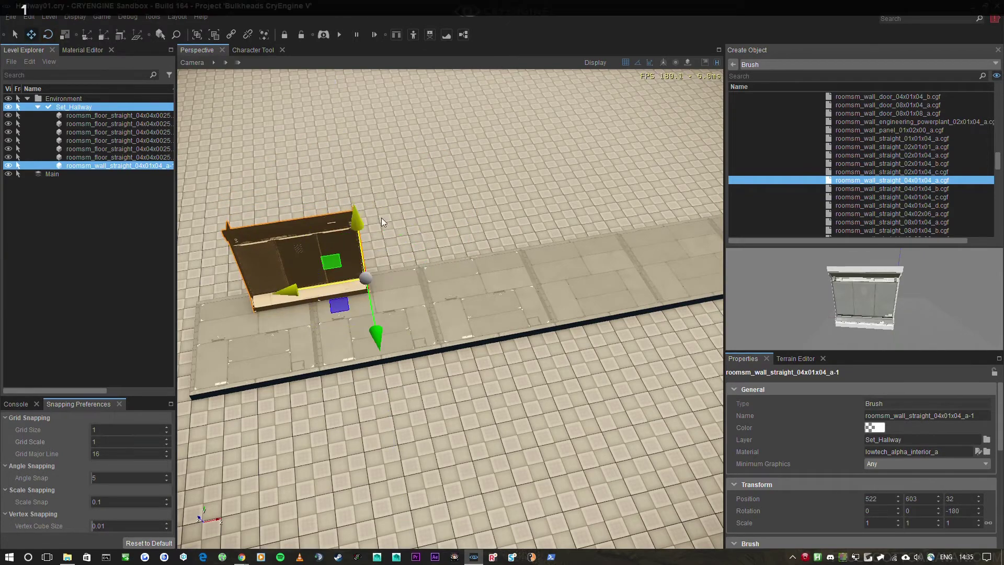
pyautogui.rightClick(428, 230)
pyautogui.scroll(-3)
pyautogui.scroll(3)
pyautogui.scroll(-3)
pyautogui.rightClick(627, 96)
pyautogui.press('w')
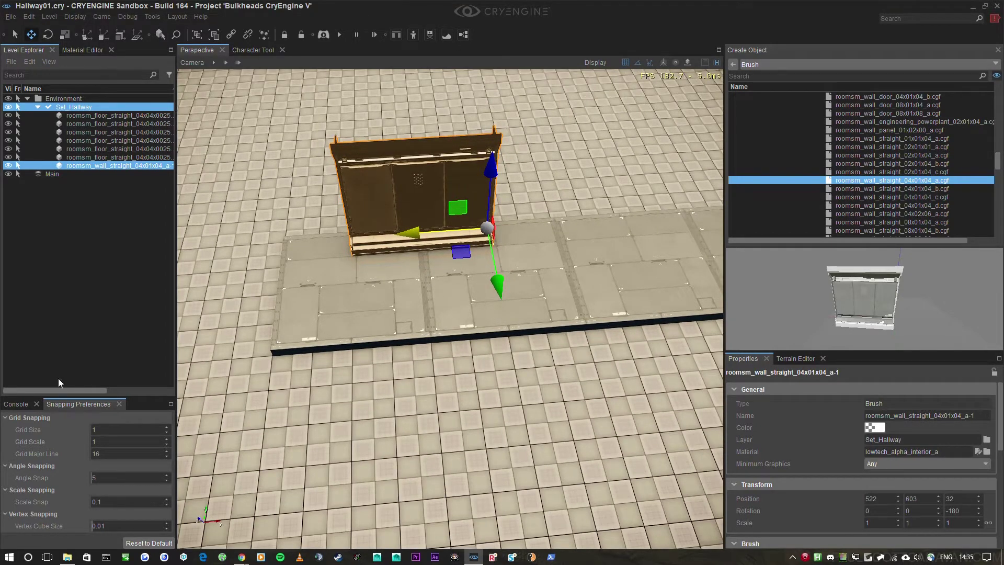
pyautogui.press('w')
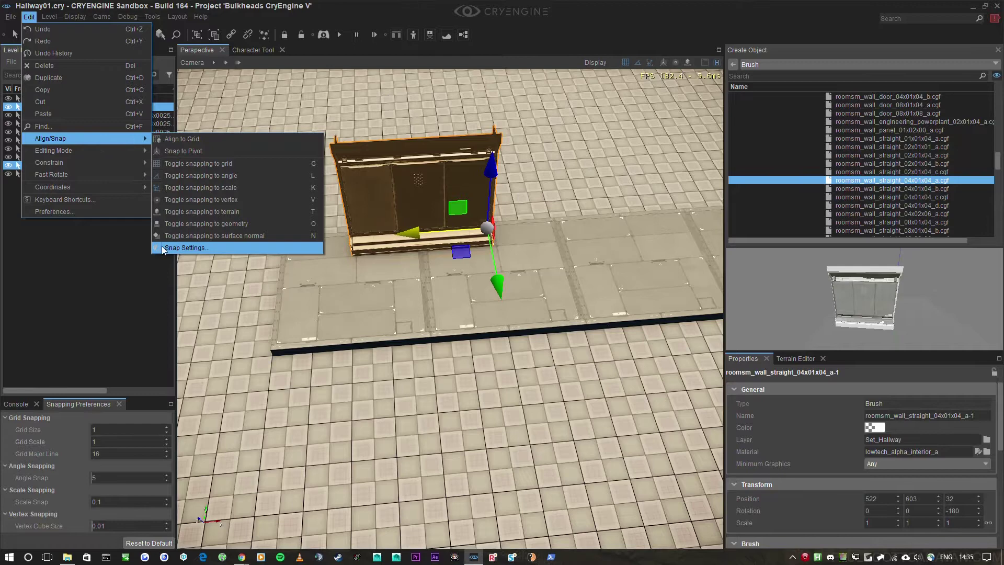
# Show Edit > Align/Snap > Snap Settings with grid size 1 and angle snap 5.
pyautogui.click(199, 255)
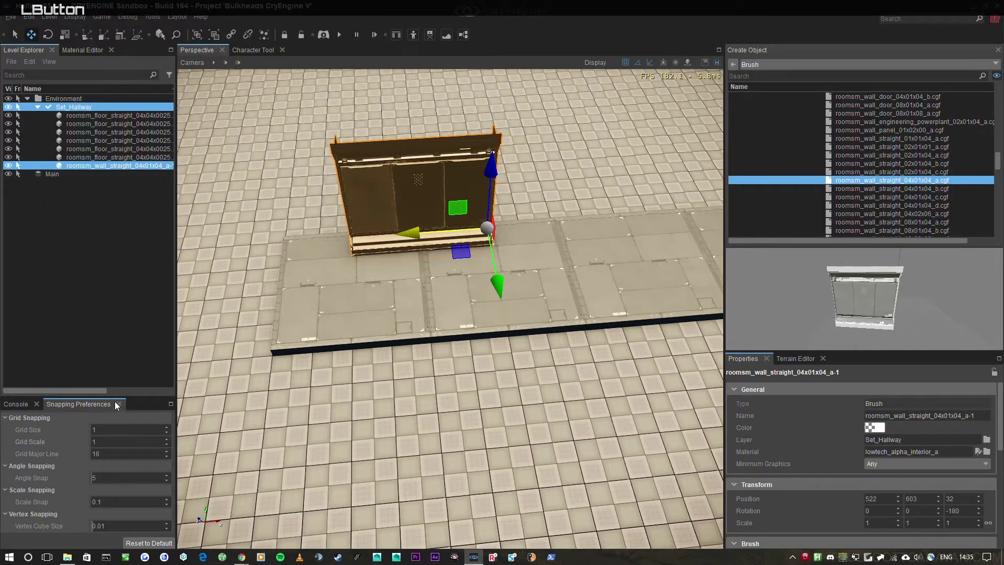
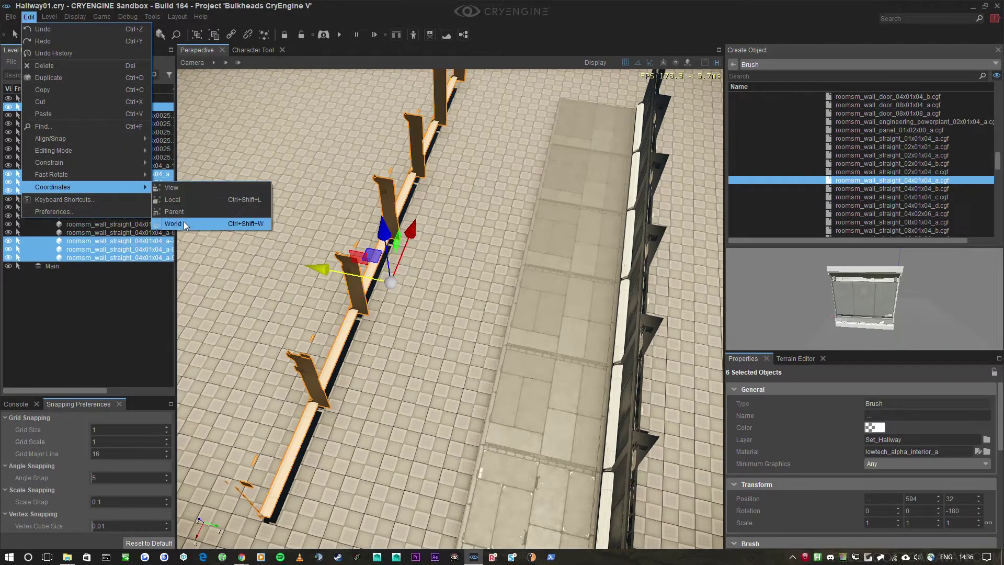
# Set world coordinates and rotate the six selected walls 180° to face inward.
pyautogui.click(188, 226)
pyautogui.rightClick(485, 303)
pyautogui.press('2')
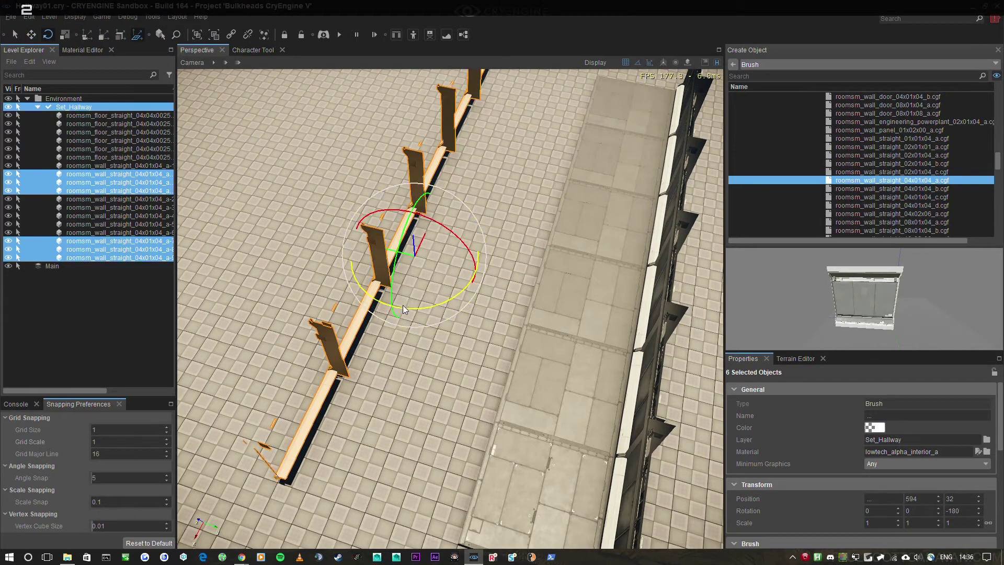
pyautogui.click(409, 313)
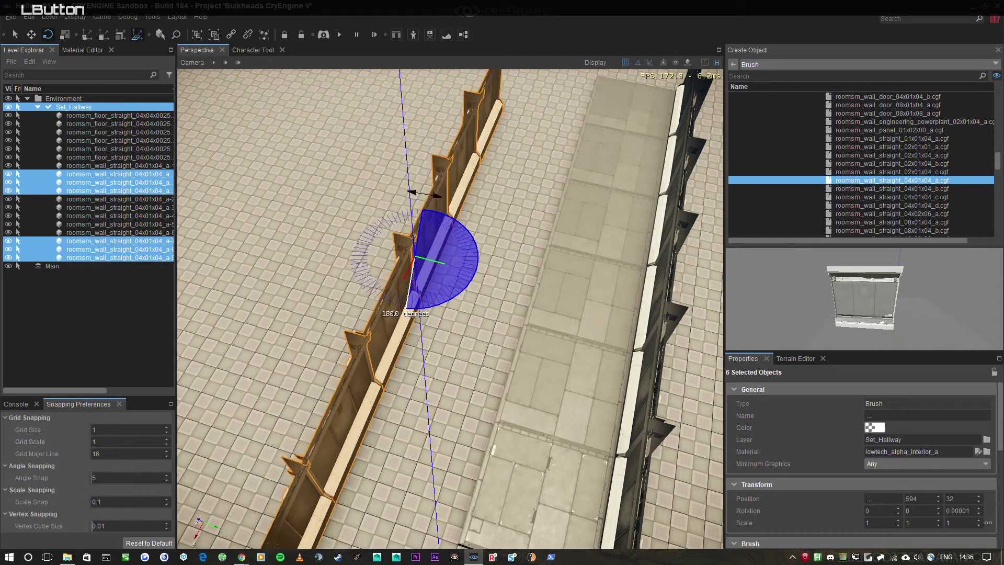
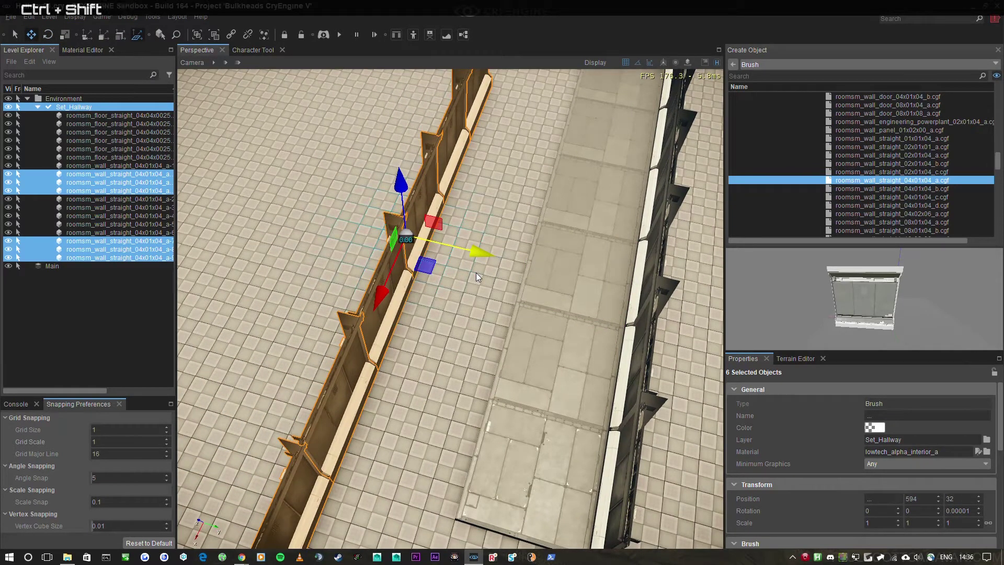
# Move the rotated wall row onto the opposite floor edge, completing the hallway walls.
pyautogui.press('ctrl+shift+l')
pyautogui.press('2')
pyautogui.click(440, 284)
pyautogui.press('ctrl+z')
pyautogui.press('ctrl+shift+w')
pyautogui.click(434, 285)
pyautogui.rightClick(480, 280)
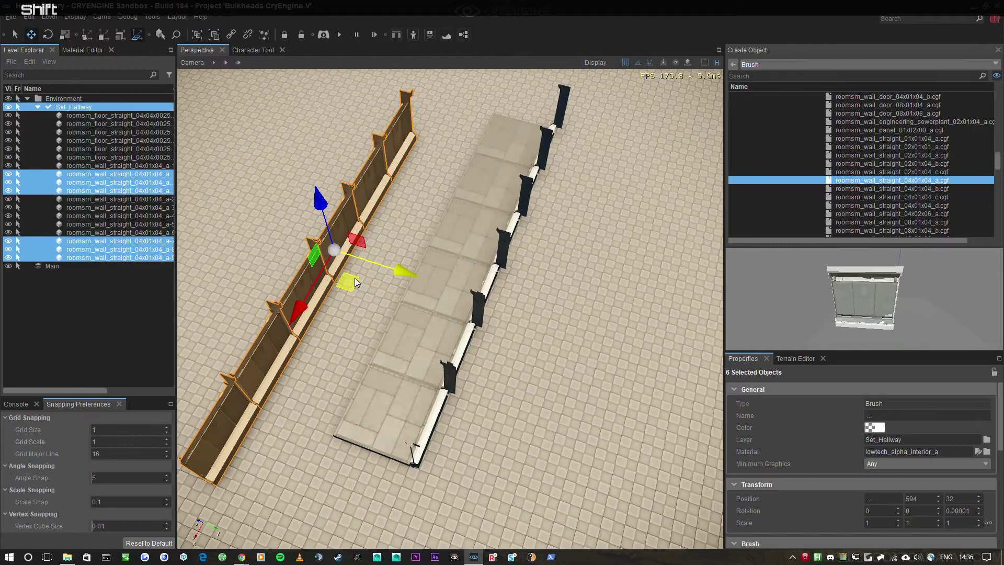
pyautogui.click(350, 284)
# Fly the view into the hallway to inspect it.
pyautogui.rightClick(564, 368)
pyautogui.press('s')
pyautogui.press('w')
pyautogui.press('s')
pyautogui.scroll(3)
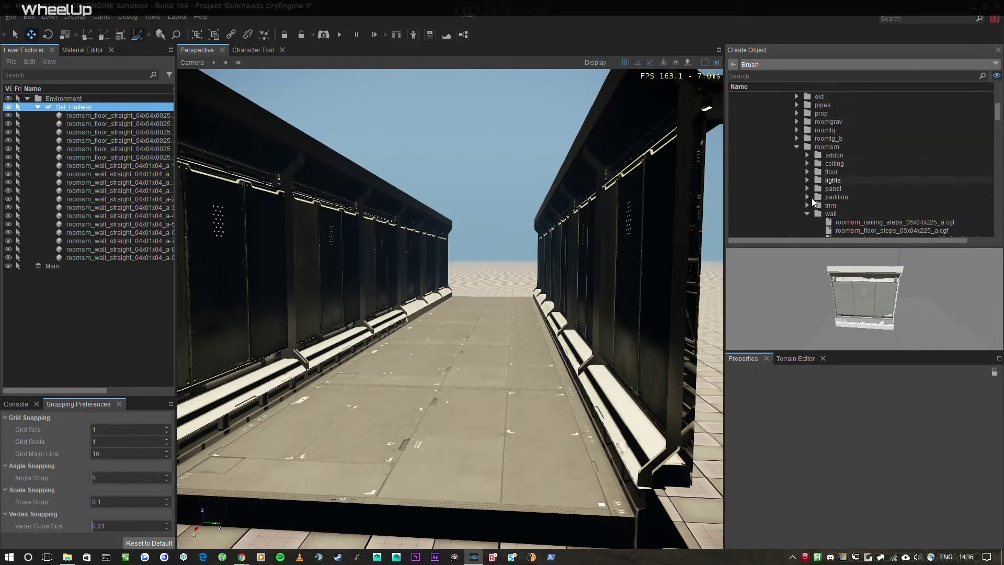
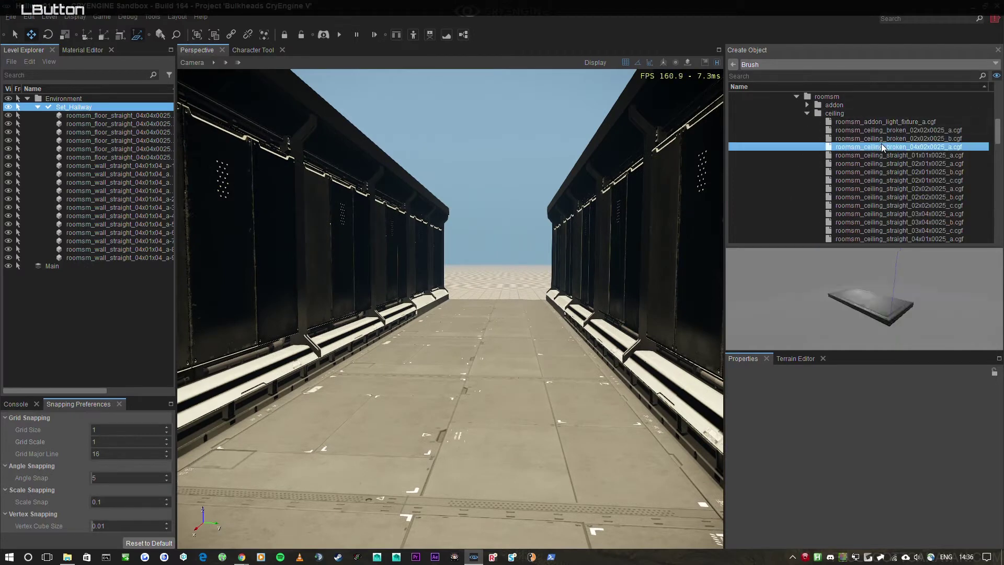
# Choose roomsm_ceiling_straight_04x04x01_a from roomsm > ceiling to roof the hallway.
pyautogui.scroll(-3)
pyautogui.click(909, 119)
pyautogui.scroll(3)
pyautogui.click(920, 141)
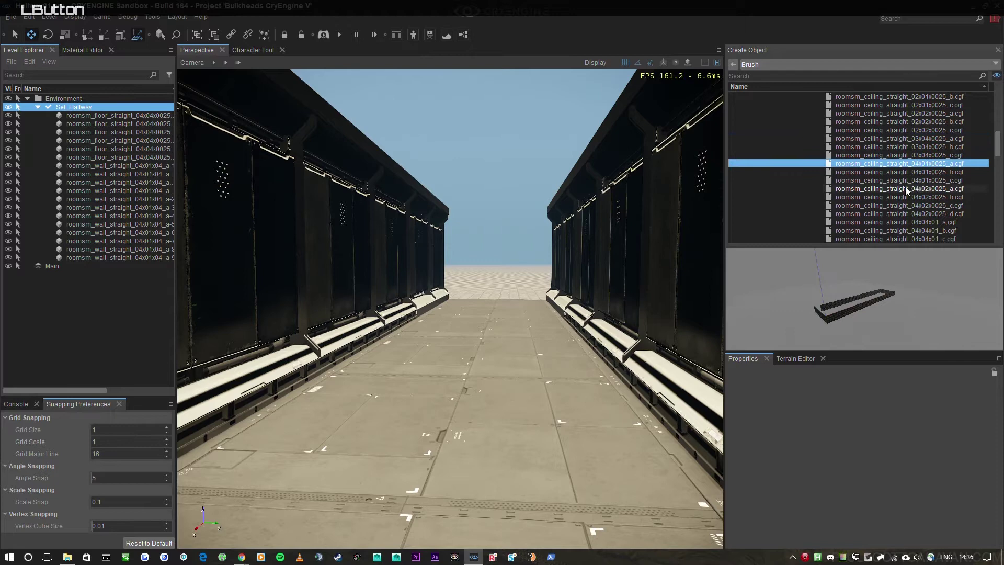
pyautogui.scroll(3)
pyautogui.scroll(-3)
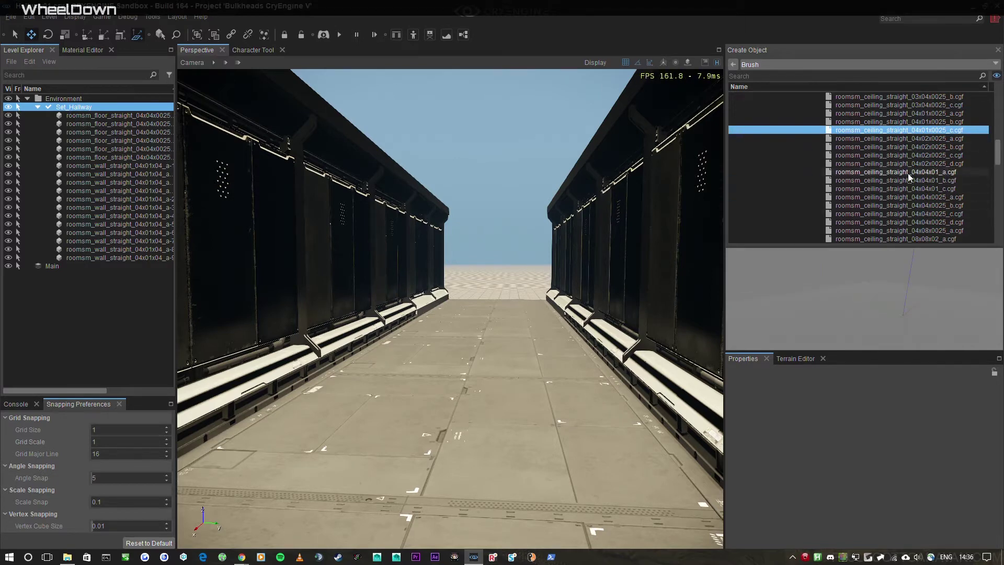
pyautogui.click(913, 182)
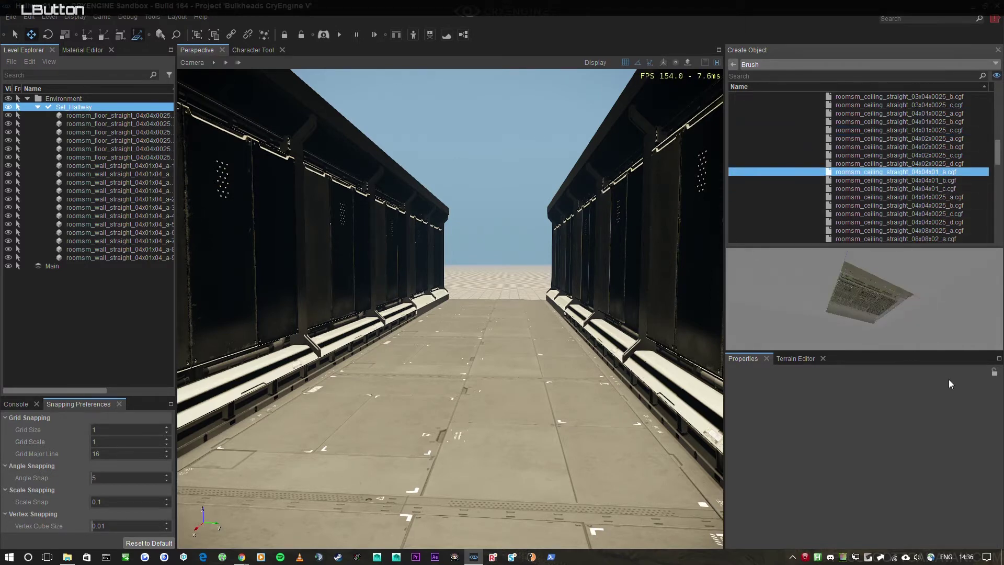
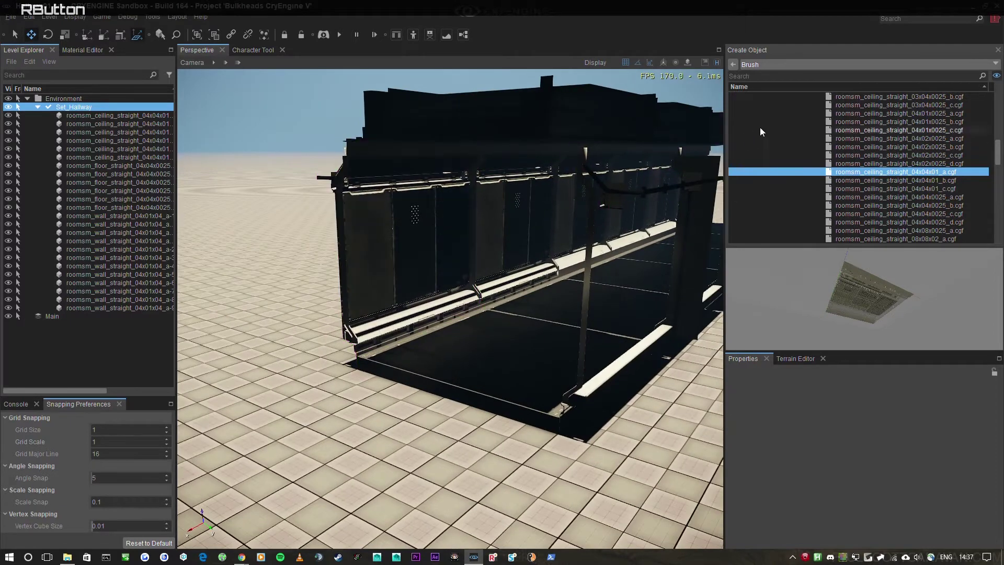
pyautogui.scroll(3)
pyautogui.scroll(-3)
pyautogui.scroll(3)
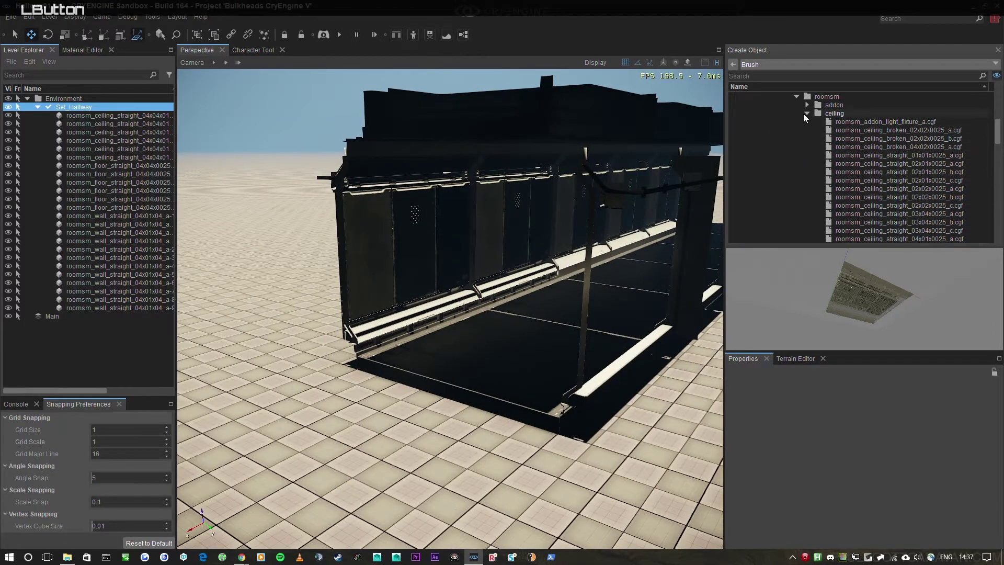
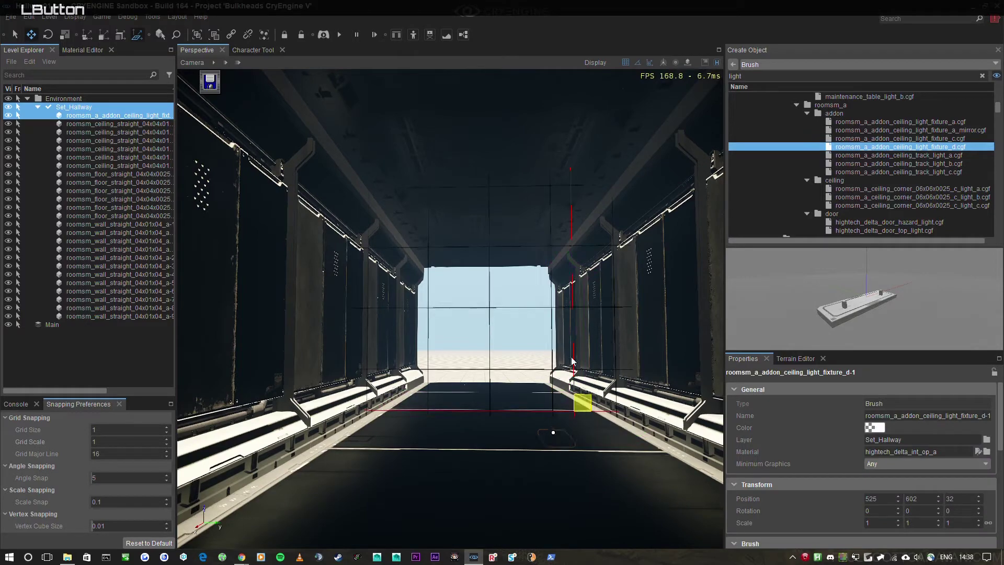
# Adjust the grid scale and place the ceiling_light_fixture_d brush under the hallway ceiling.
pyautogui.rightClick(535, 351)
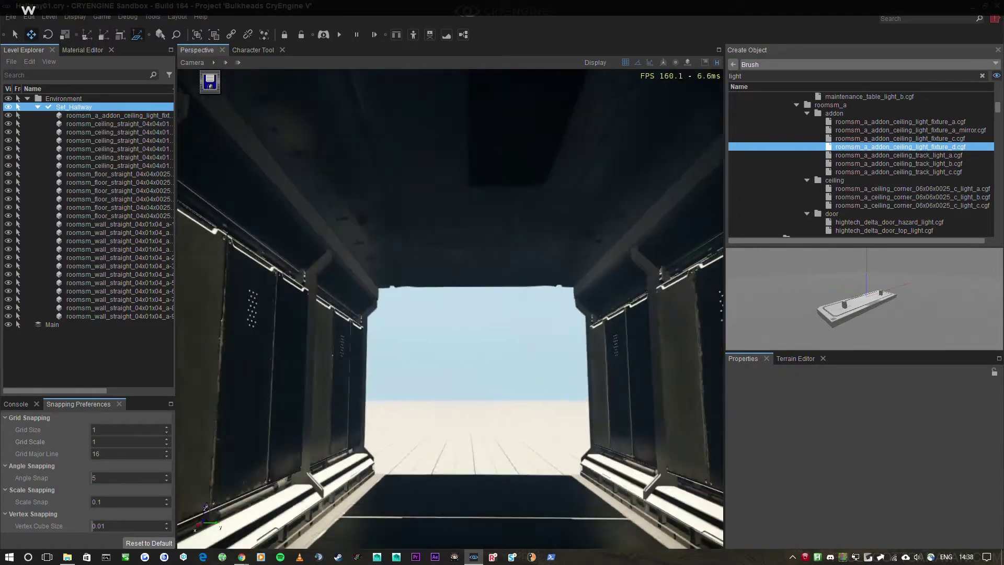
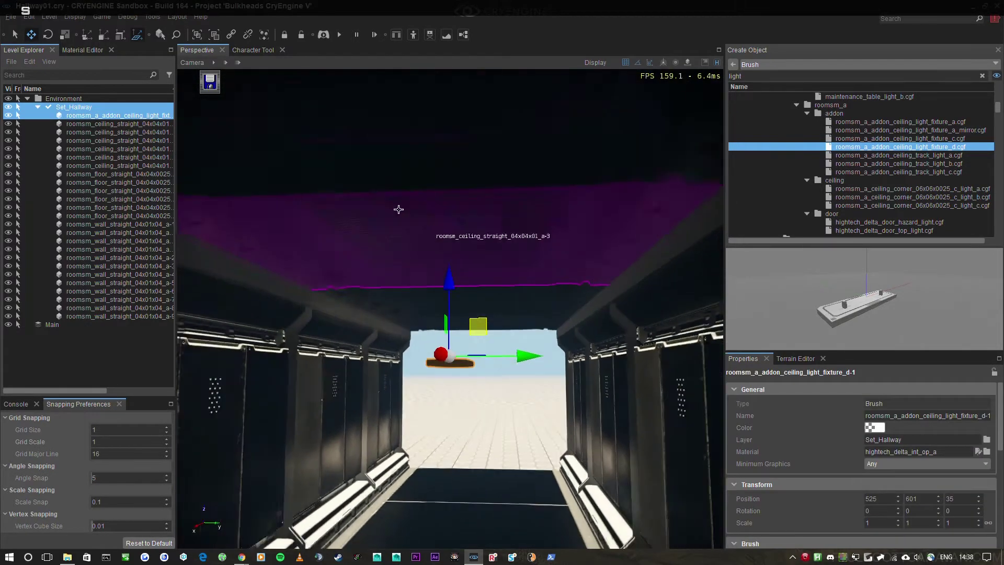
pyautogui.click(138, 435)
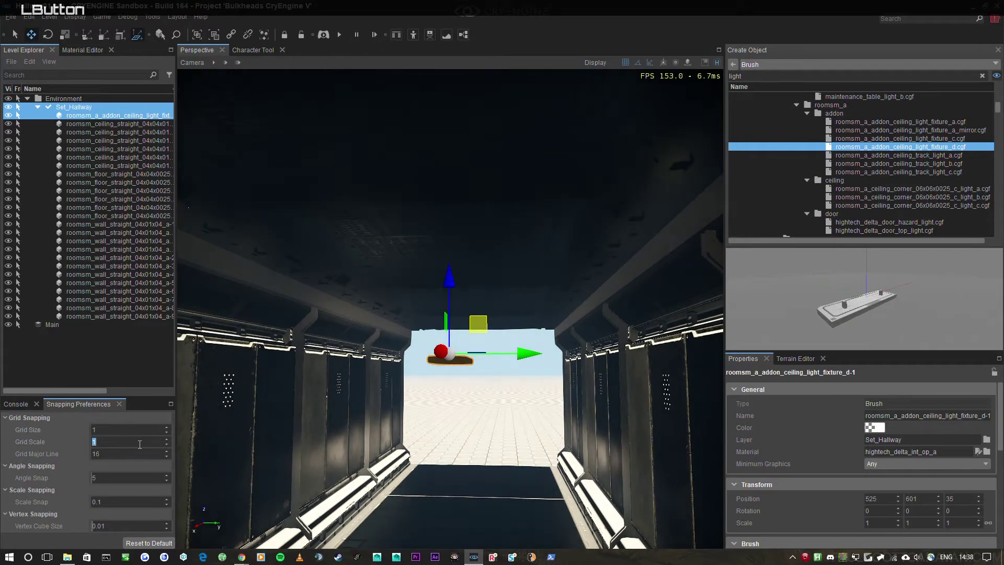
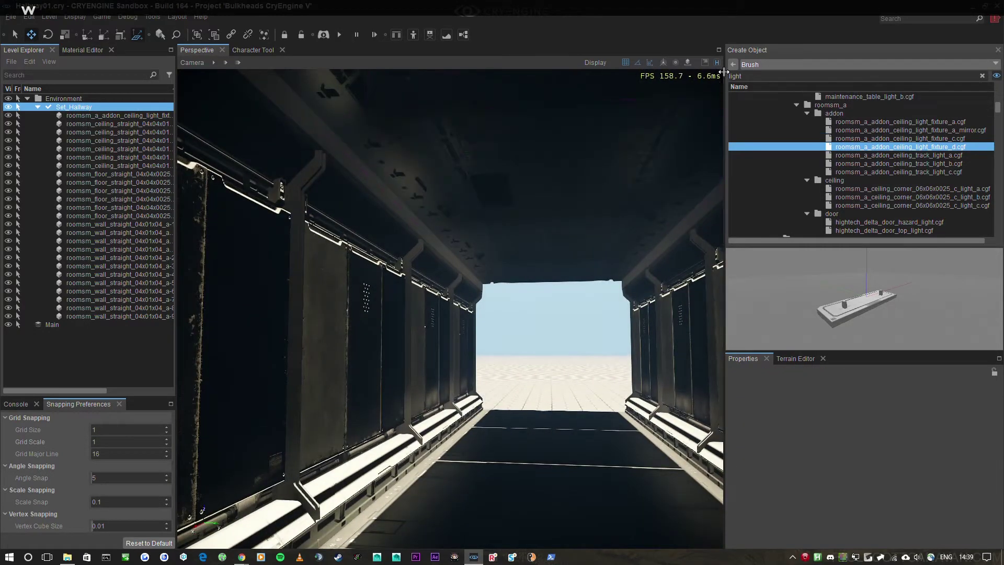
pyautogui.click(737, 68)
# Place a Point Light entity under the ceiling next to the light fixture.
pyautogui.rightClick(657, 236)
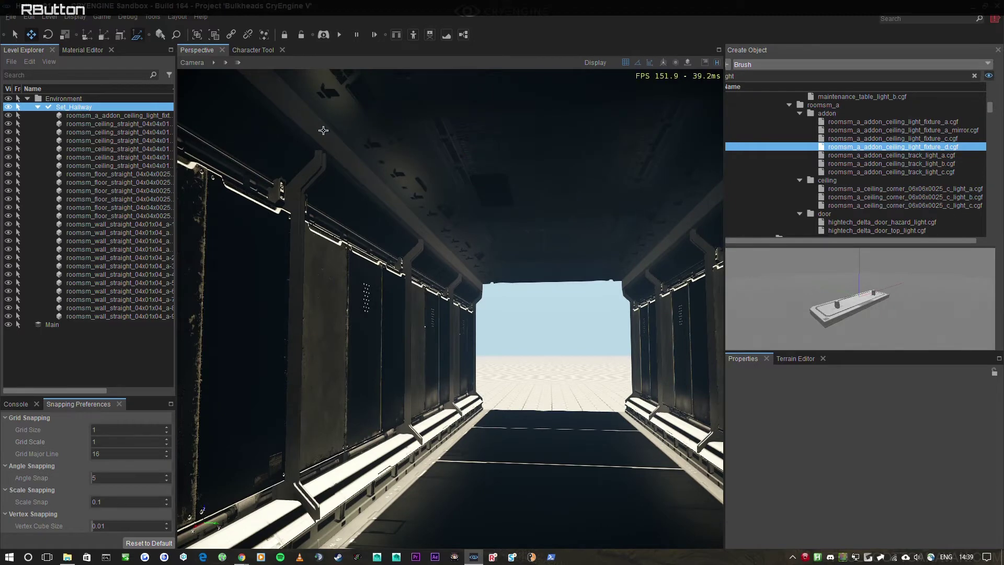
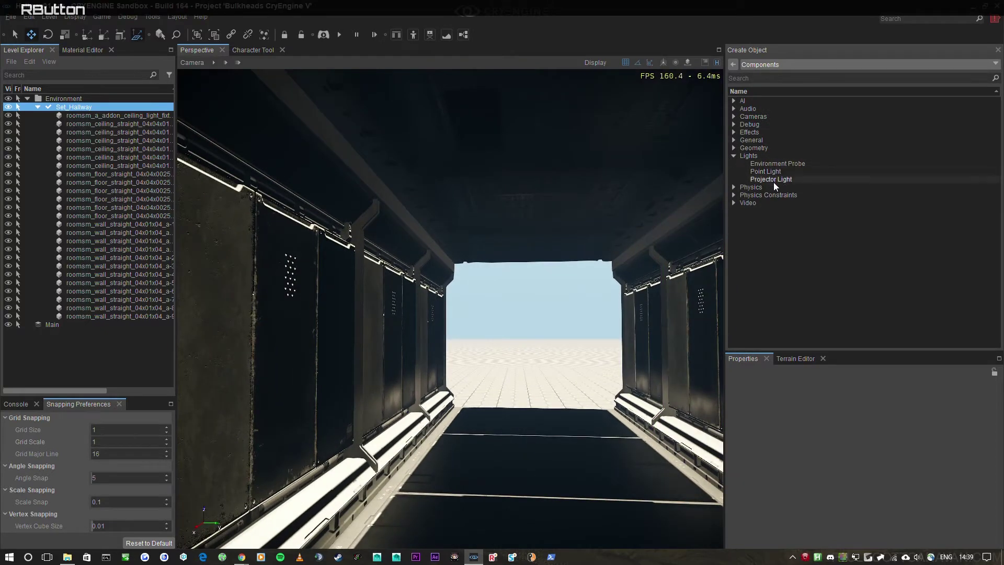
pyautogui.rightClick(738, 219)
pyautogui.press('s')
pyautogui.click(771, 174)
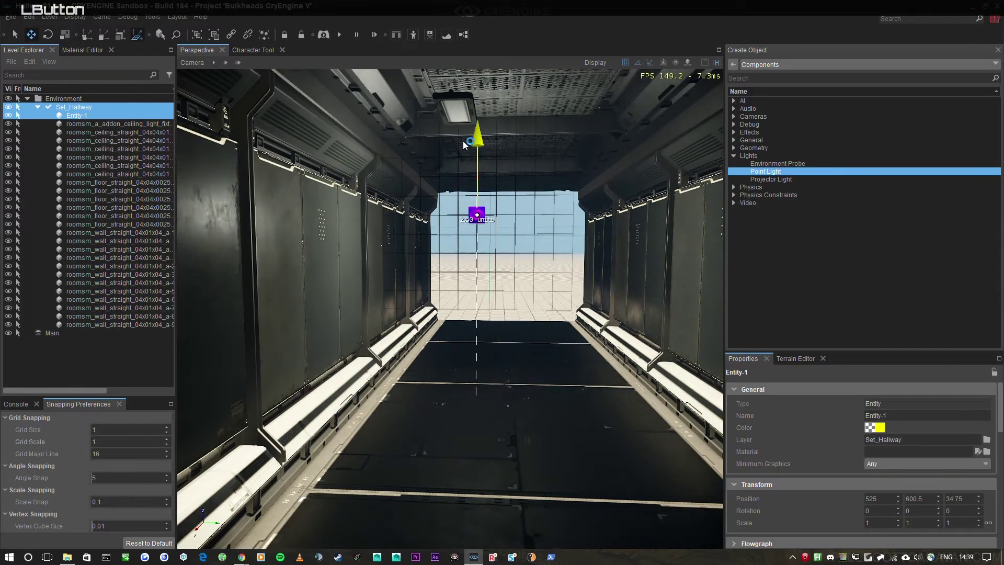
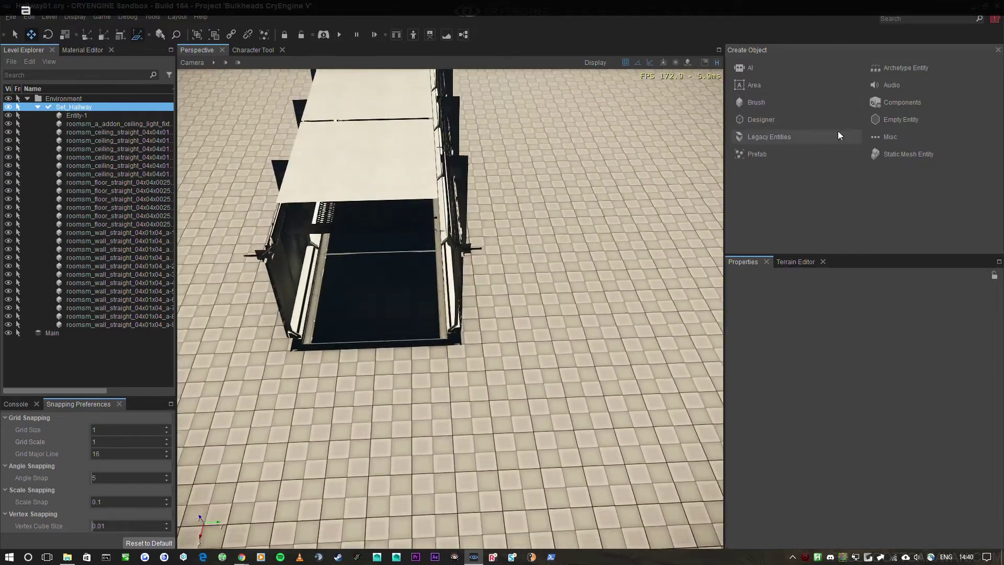
pyautogui.rightClick(499, 237)
# Create a Designer Box beside the hallway.
pyautogui.press('s')
pyautogui.click(765, 123)
pyautogui.rightClick(651, 185)
pyautogui.click(771, 84)
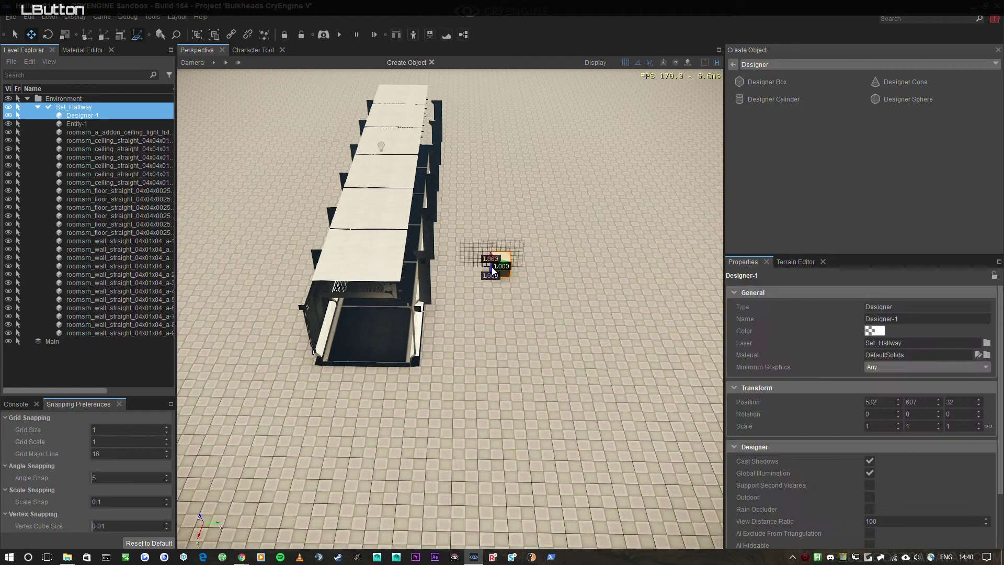
# Scale the box into a wide flat slab of about 36 x 38 x 1 over the hallway.
pyautogui.rightClick(531, 289)
pyautogui.press('2')
pyautogui.click(540, 254)
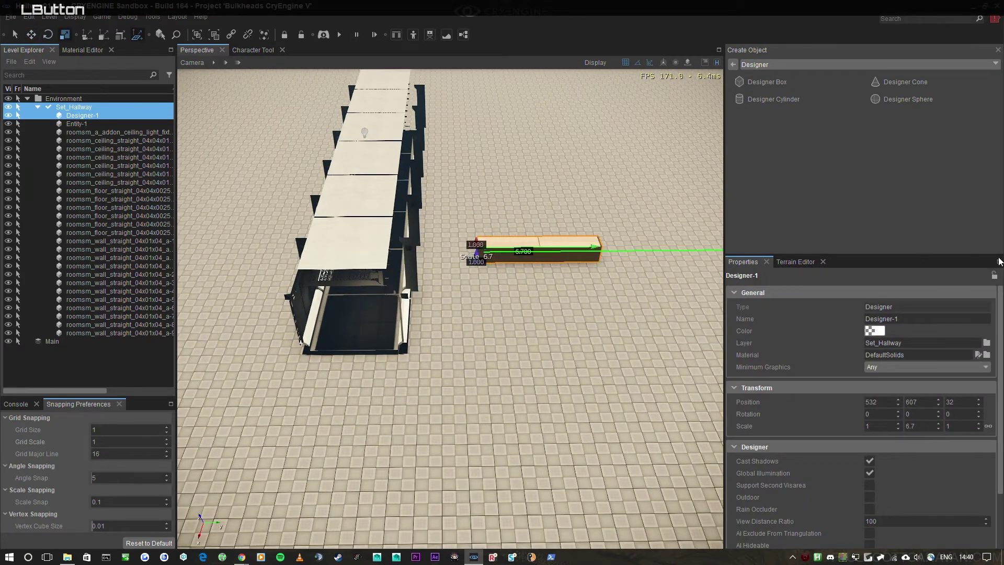
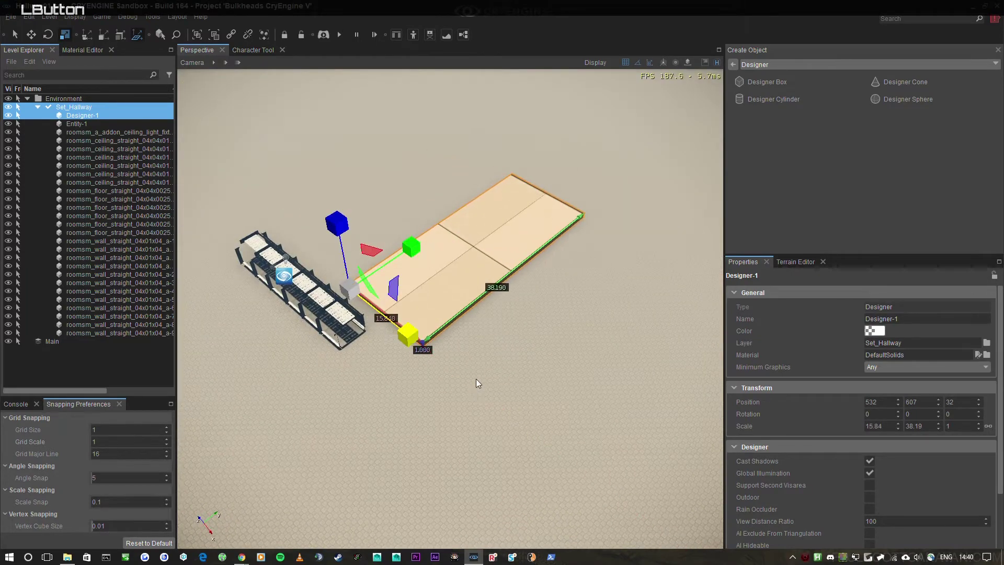
pyautogui.press('1')
pyautogui.click(374, 258)
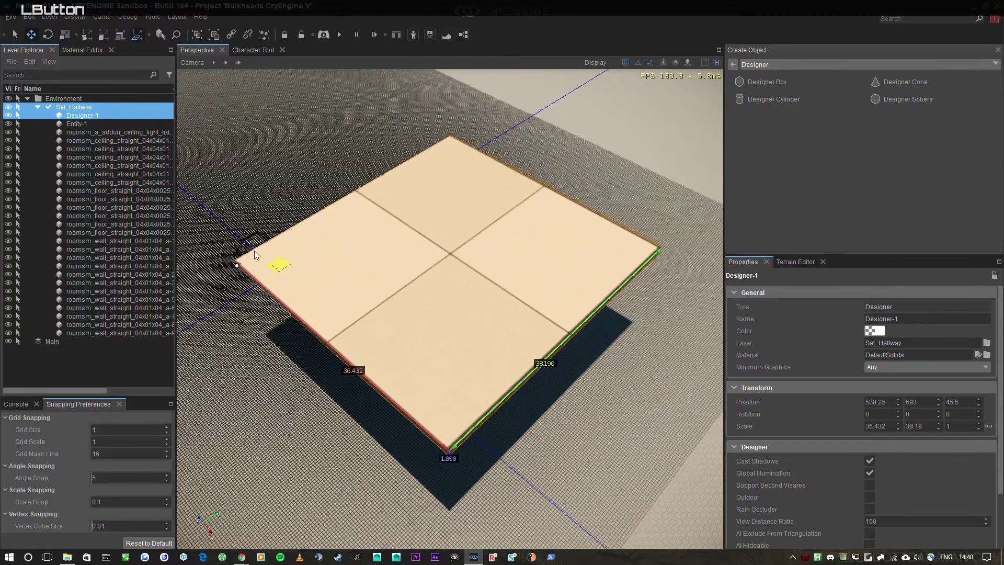
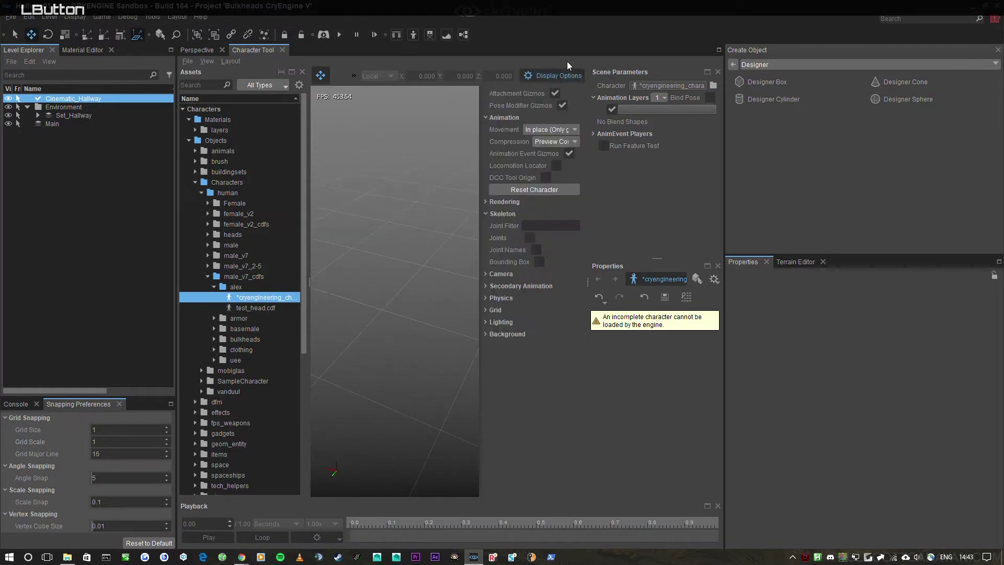
# Enable Display Options > Skeleton > Joints to show the yellow bone figure.
pyautogui.click(532, 243)
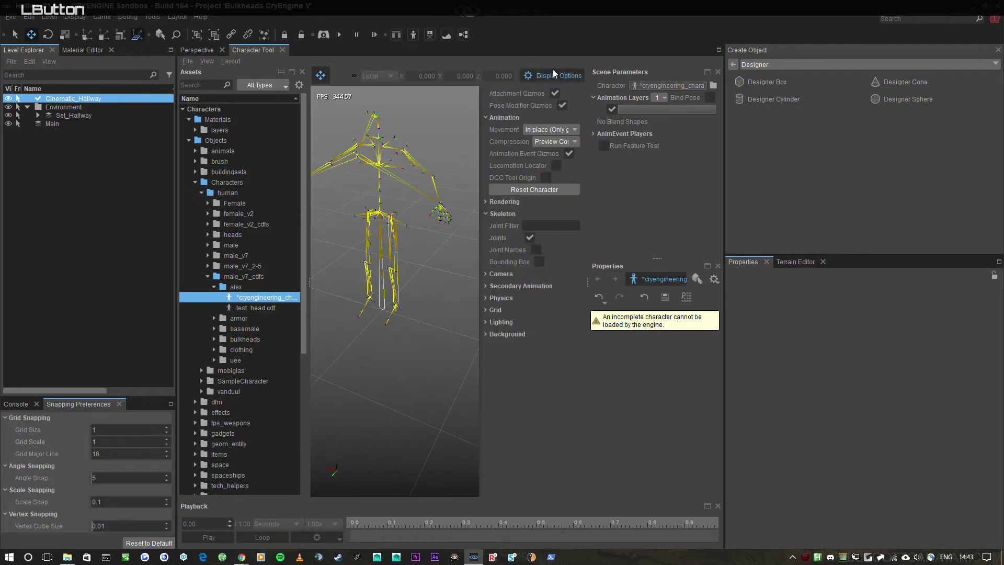
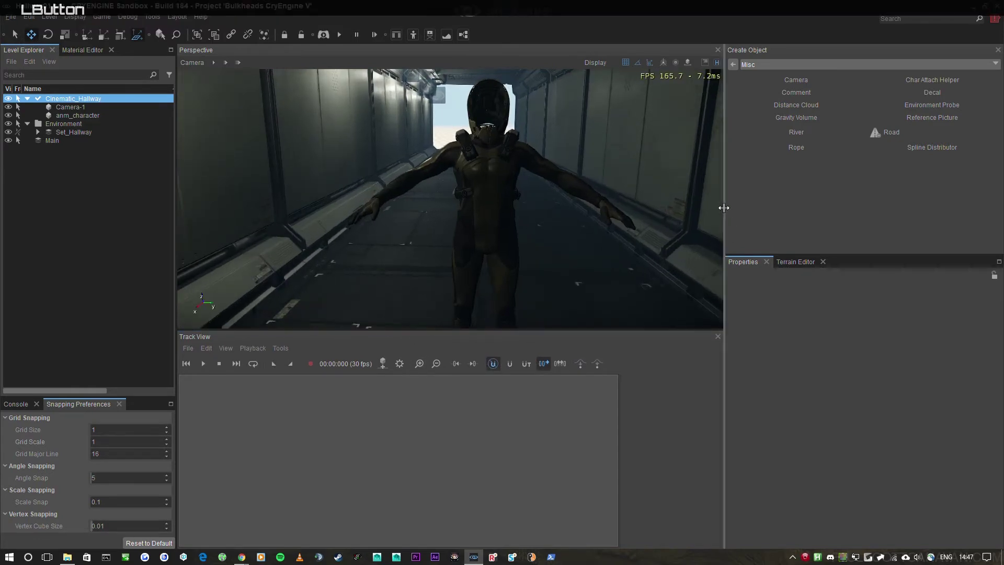
# Fly the view back behind the camera and along the hallway.
pyautogui.rightClick(700, 204)
pyautogui.press('s')
pyautogui.press('w')
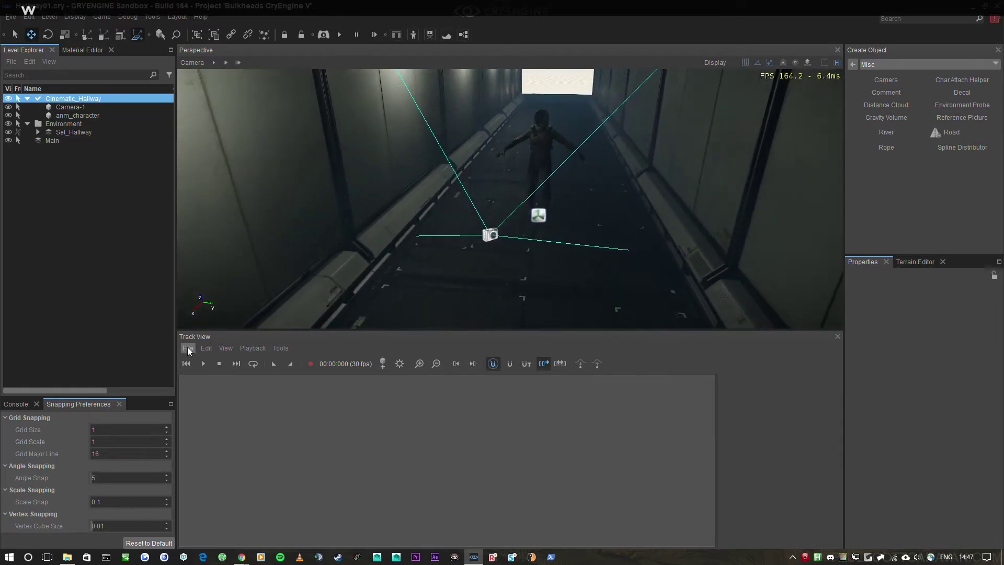
pyautogui.rightClick(336, 248)
pyautogui.press('w')
# Create a new Track View sequence named seq_hallway01.
pyautogui.click(191, 351)
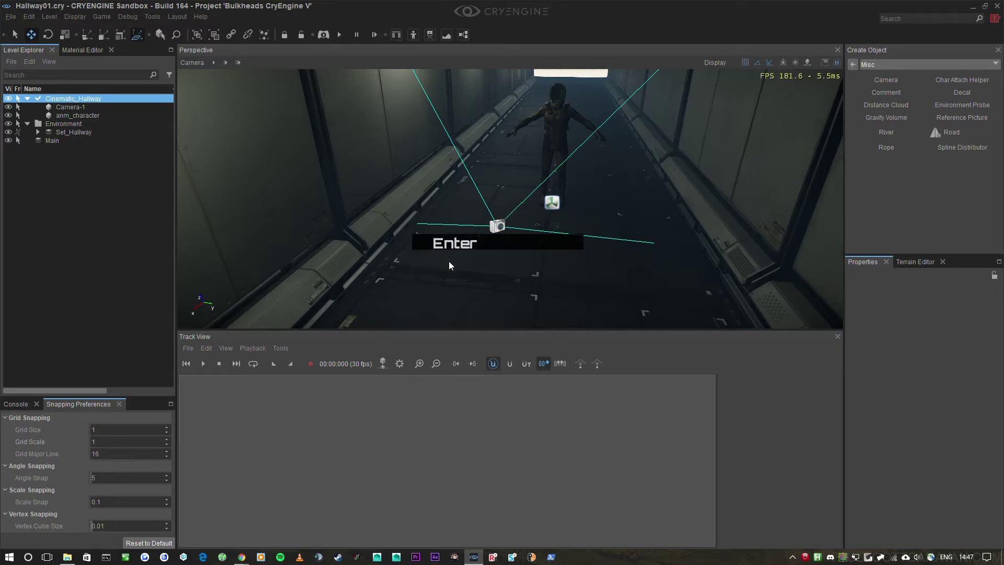
pyautogui.rightClick(479, 278)
pyautogui.press('d')
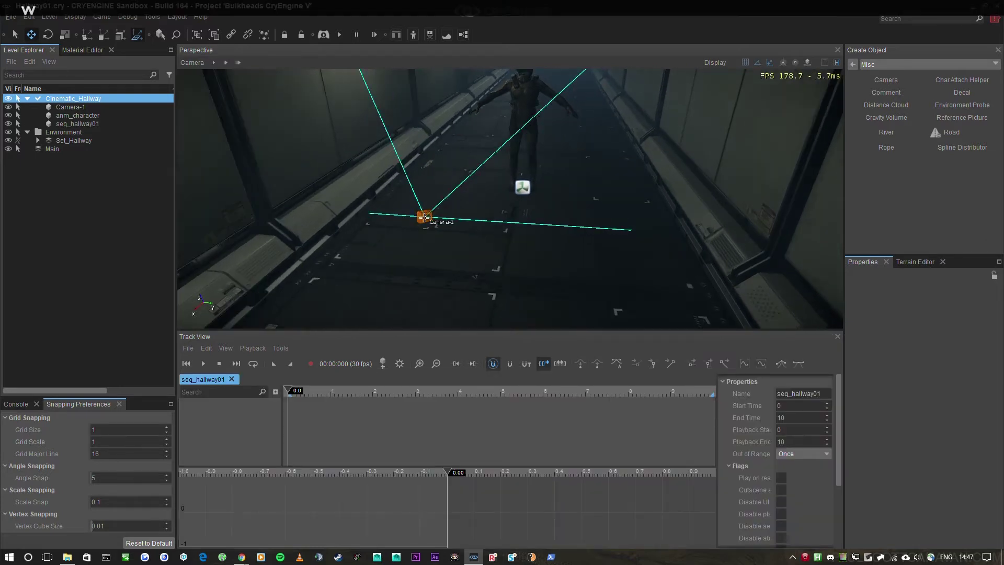
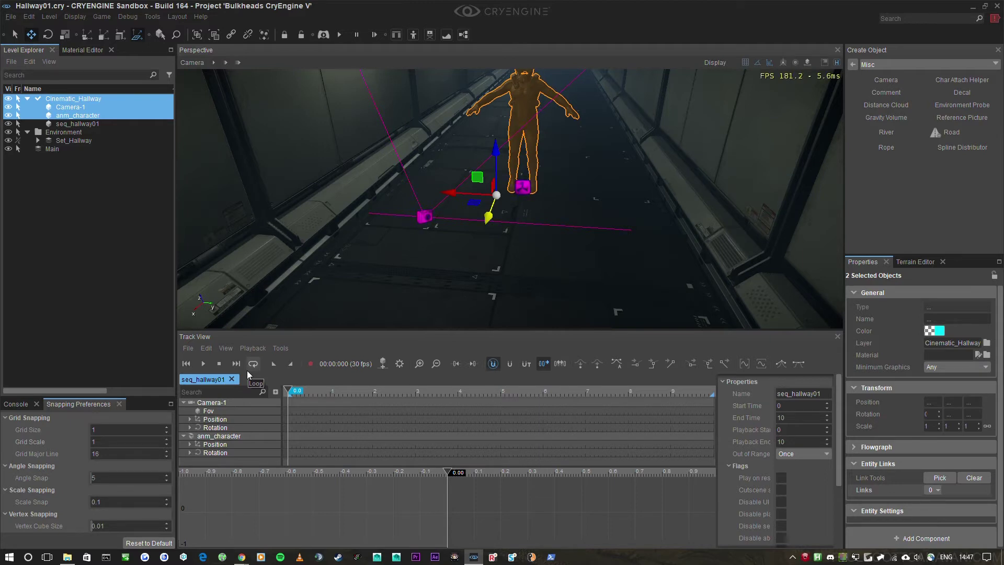
# Add a Director node to seq_hallway01 alongside the Camera-1 and anm_character nodes.
pyautogui.click(185, 438)
pyautogui.rightClick(203, 430)
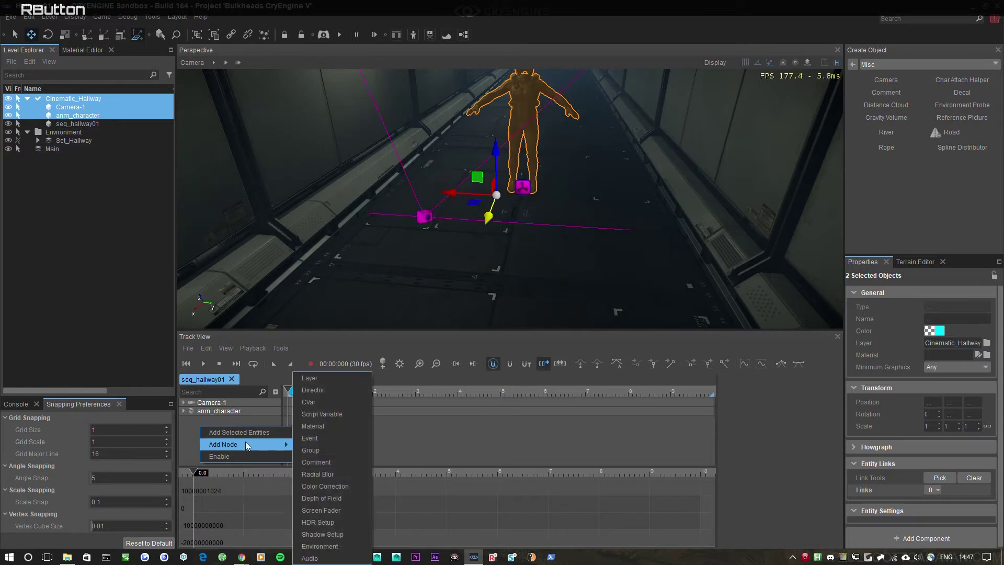
pyautogui.click(331, 396)
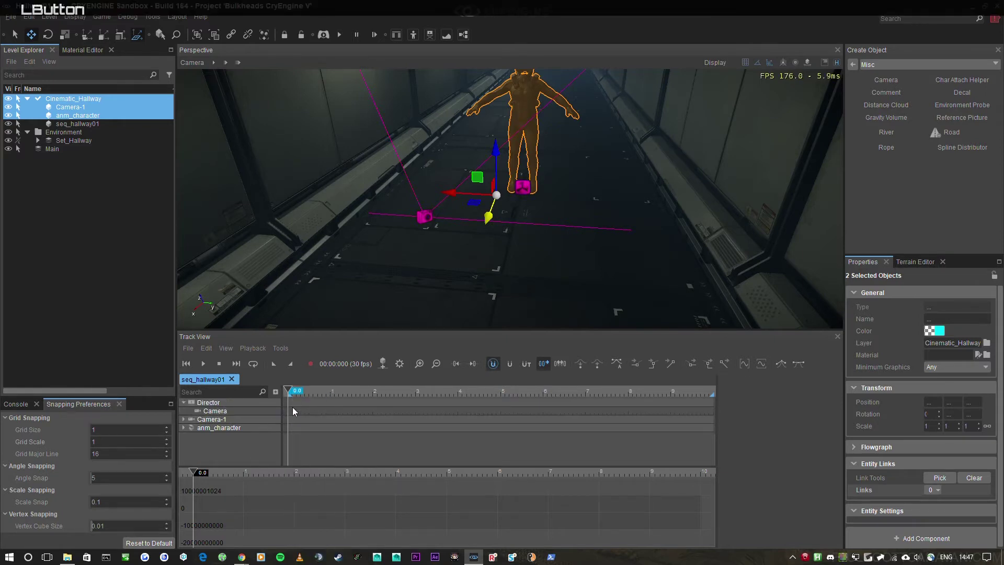
pyautogui.scroll(3)
pyautogui.scroll(-3)
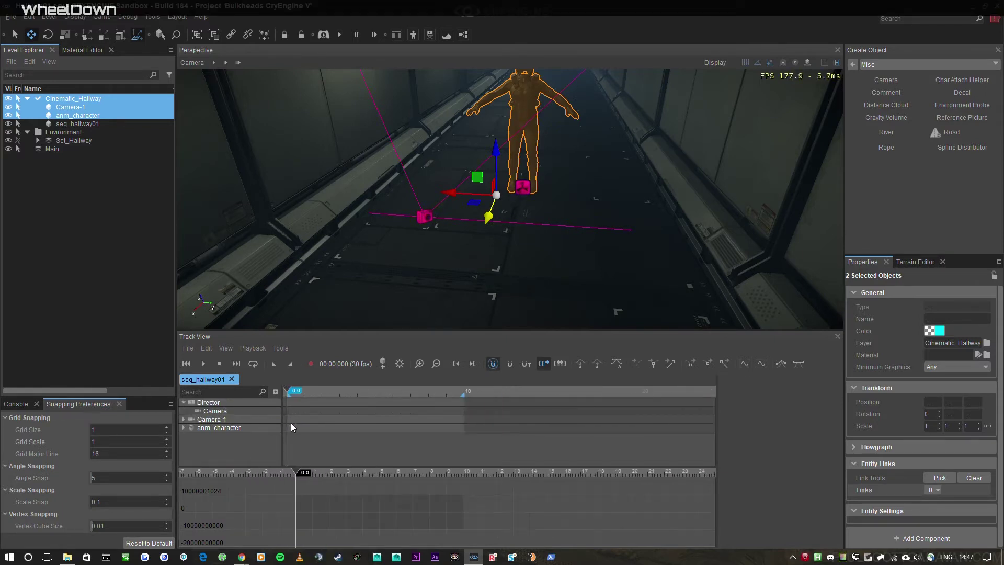
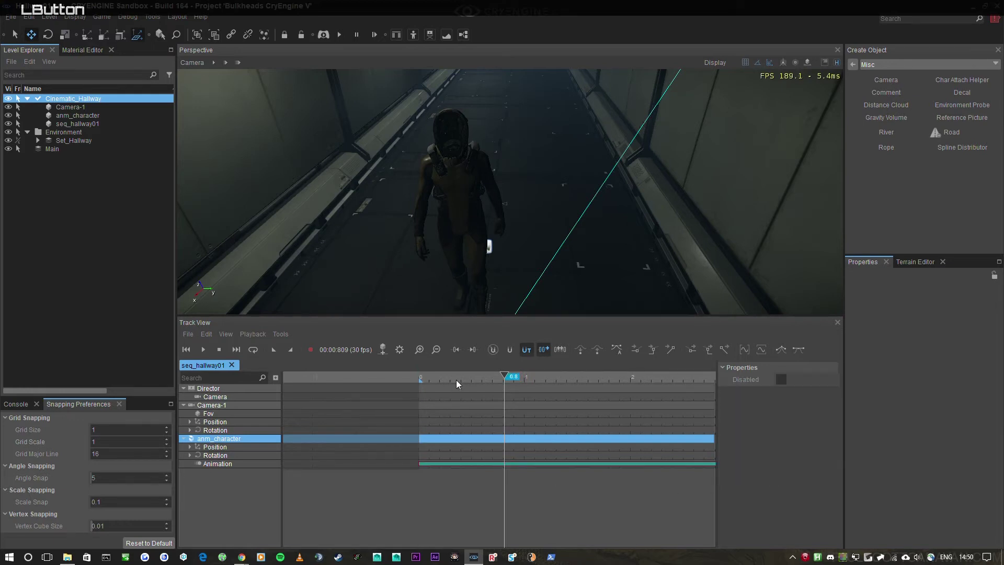
# Fly to the character in the hallway and toggle In Place on its walkslow_forward clip.
pyautogui.press('space')
pyautogui.rightClick(601, 234)
pyautogui.press('space')
pyautogui.rightClick(606, 229)
pyautogui.press('ctrl+s')
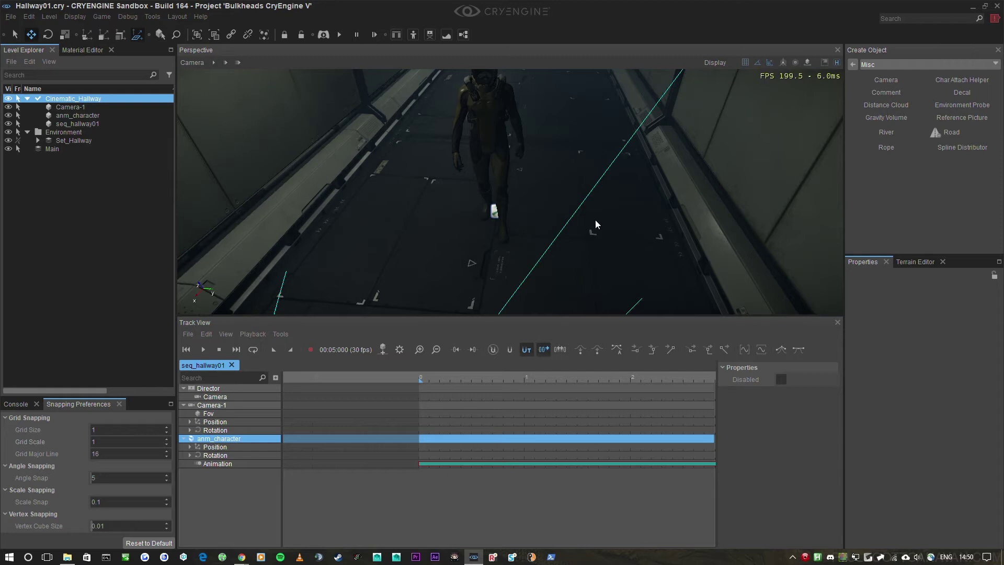
pyautogui.rightClick(588, 237)
pyautogui.press('w')
pyautogui.scroll(-3)
pyautogui.middleClick(574, 497)
pyautogui.click(520, 465)
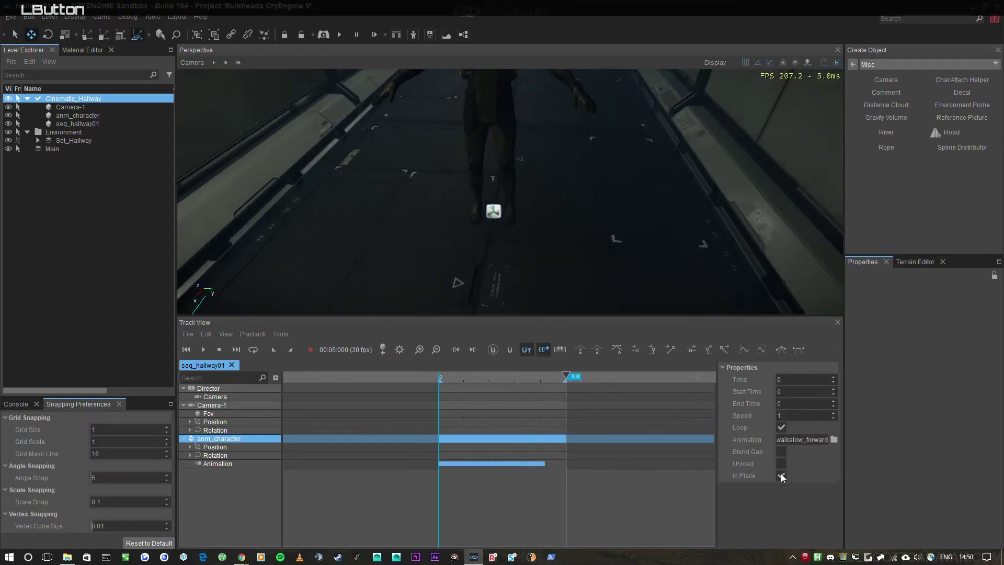
# Play the sequence to watch the character walk, then stop and rewind to the start.
pyautogui.press('space')
pyautogui.rightClick(660, 227)
pyautogui.press('s')
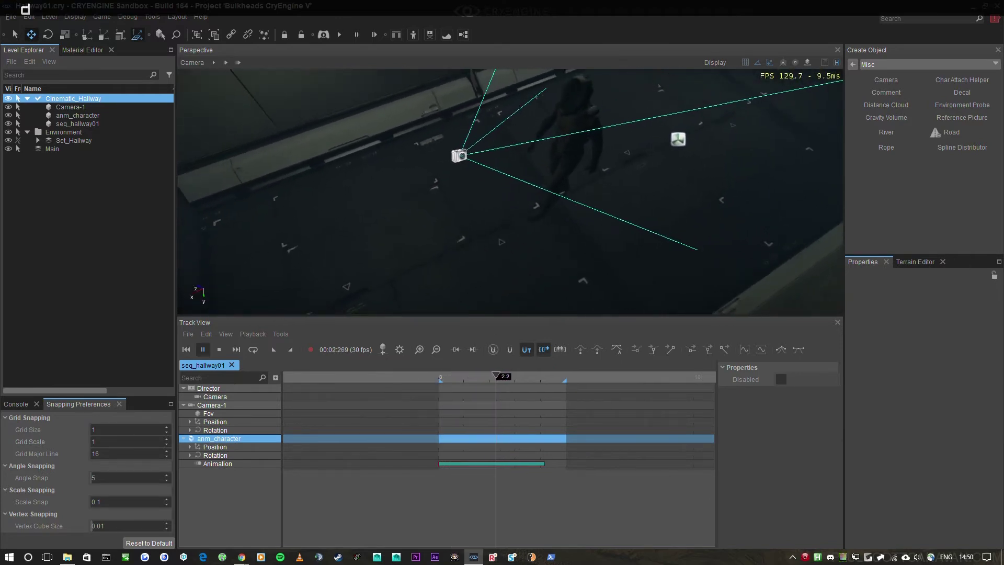
pyautogui.press('d')
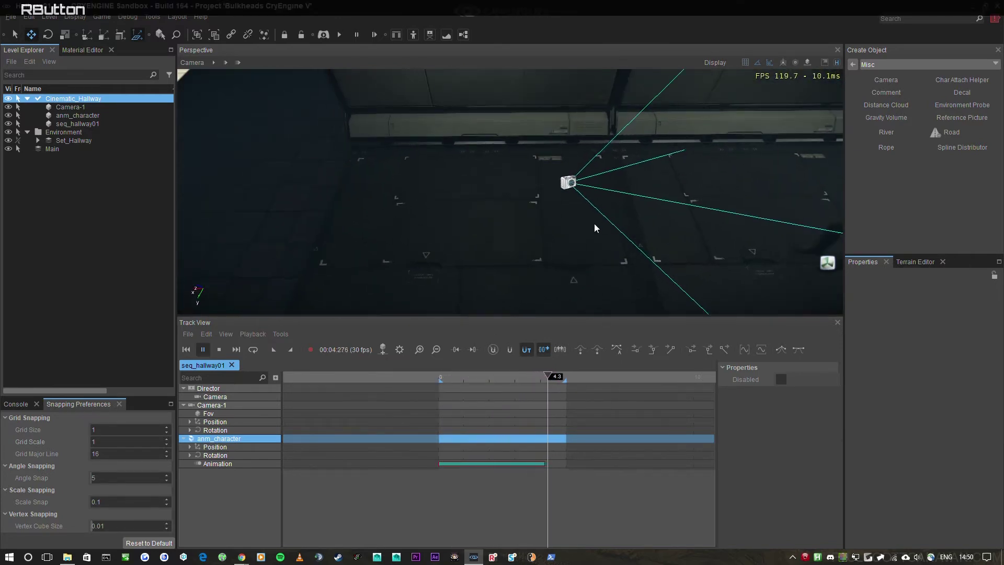
pyautogui.click(537, 378)
pyautogui.press('space')
pyautogui.click(514, 470)
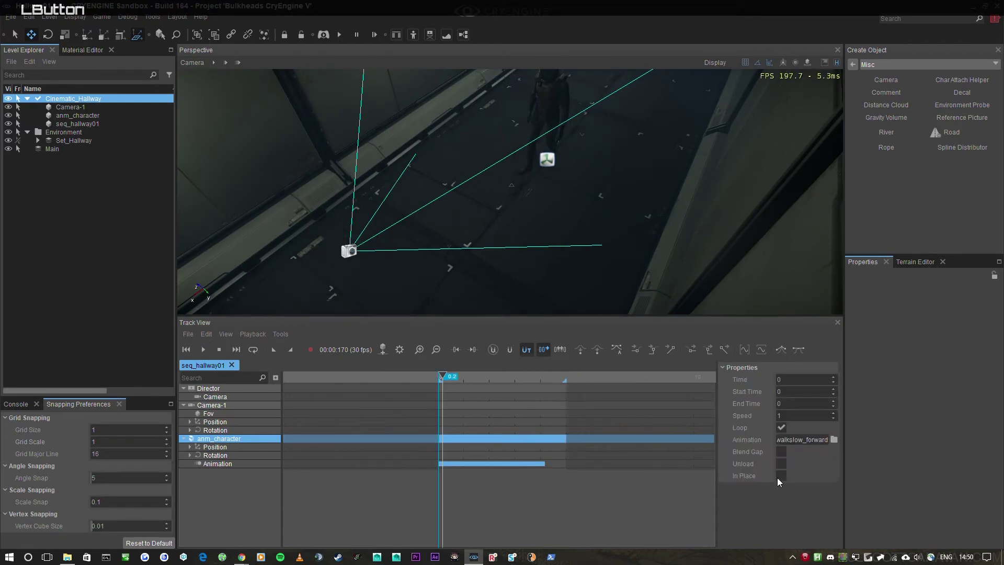
pyautogui.press('space')
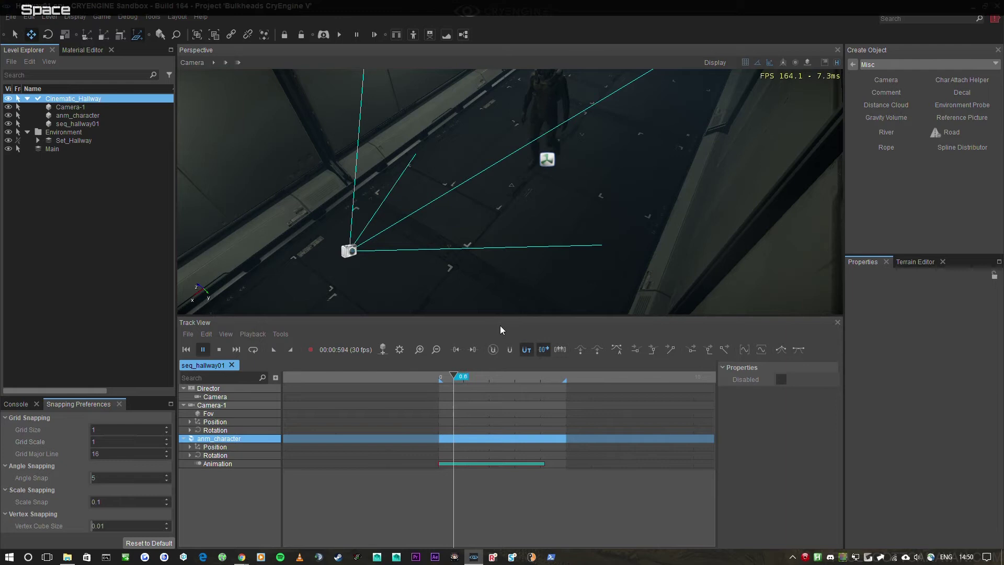
pyautogui.click(473, 380)
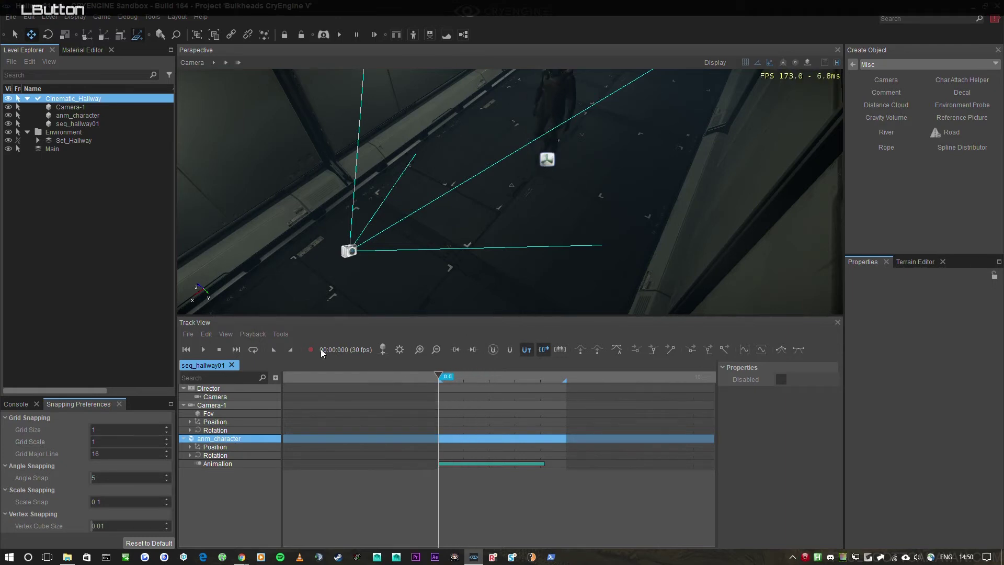
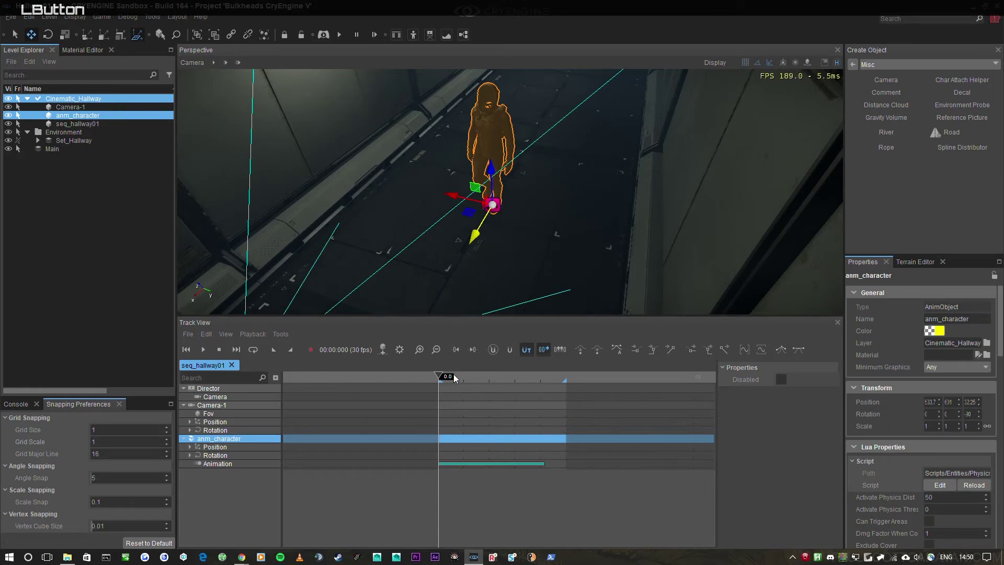
# Select anm_character and record a Position key at 0 s.
pyautogui.click(315, 351)
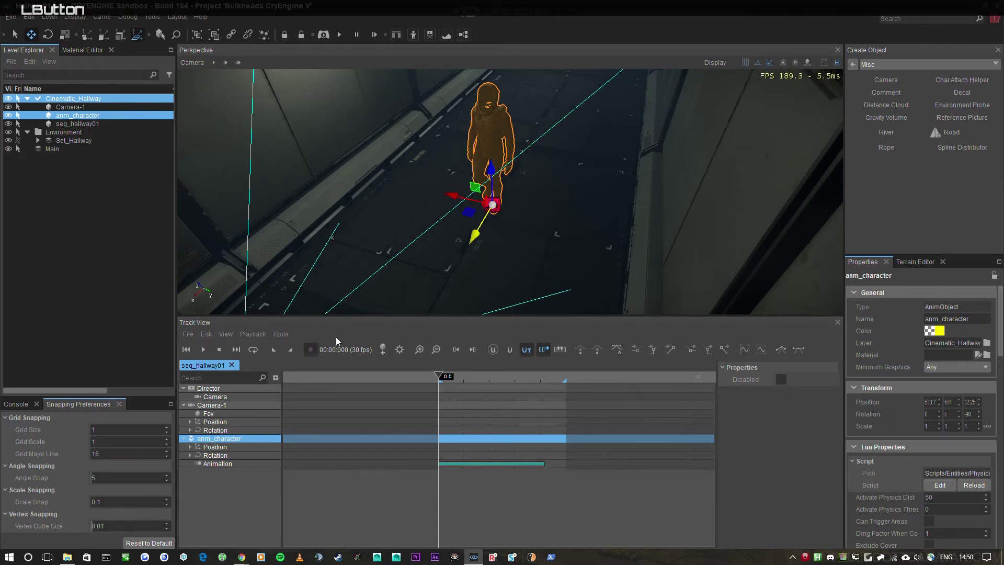
pyautogui.press('a')
pyautogui.click(518, 302)
pyautogui.rightClick(613, 218)
pyautogui.scroll(3)
pyautogui.press('shift+d')
pyautogui.scroll(3)
pyautogui.press('s')
pyautogui.click(492, 513)
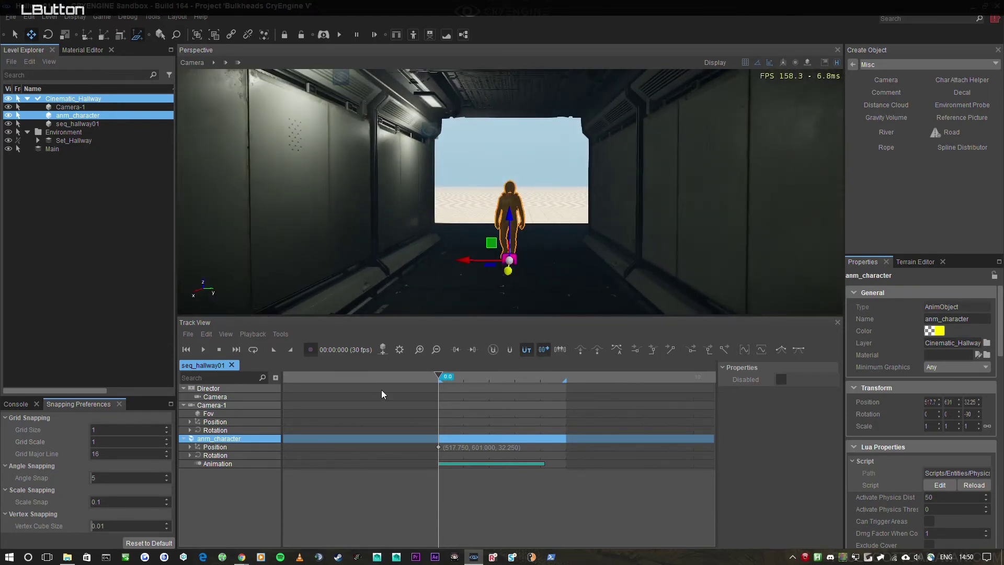
# Move the timeline to 5 s and move the character forward down the hallway.
pyautogui.press('space')
pyautogui.rightClick(579, 235)
pyautogui.press('s')
pyautogui.press('space')
pyautogui.click(503, 383)
pyautogui.press('space')
pyautogui.click(559, 384)
pyautogui.rightClick(658, 221)
pyautogui.press('s')
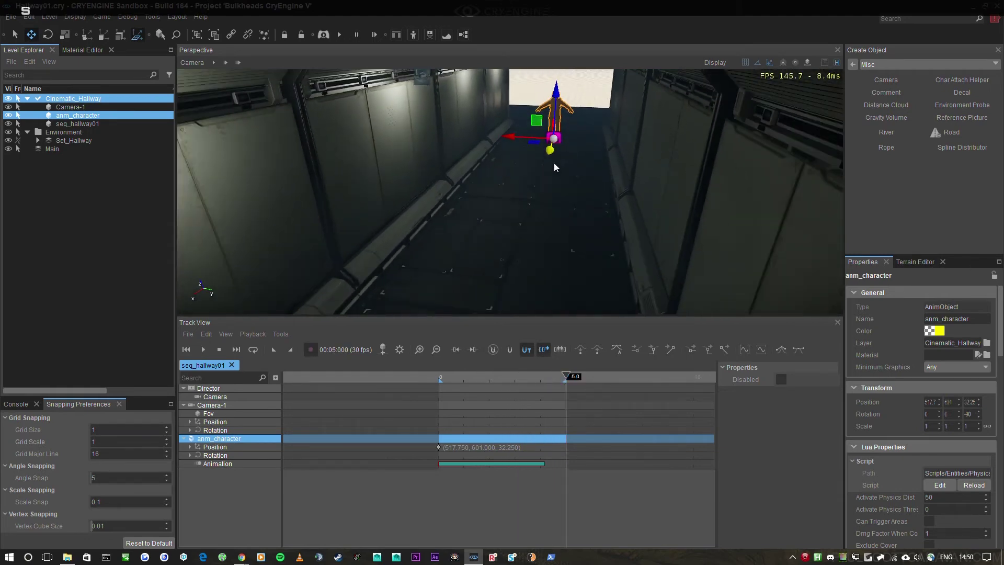
pyautogui.click(553, 154)
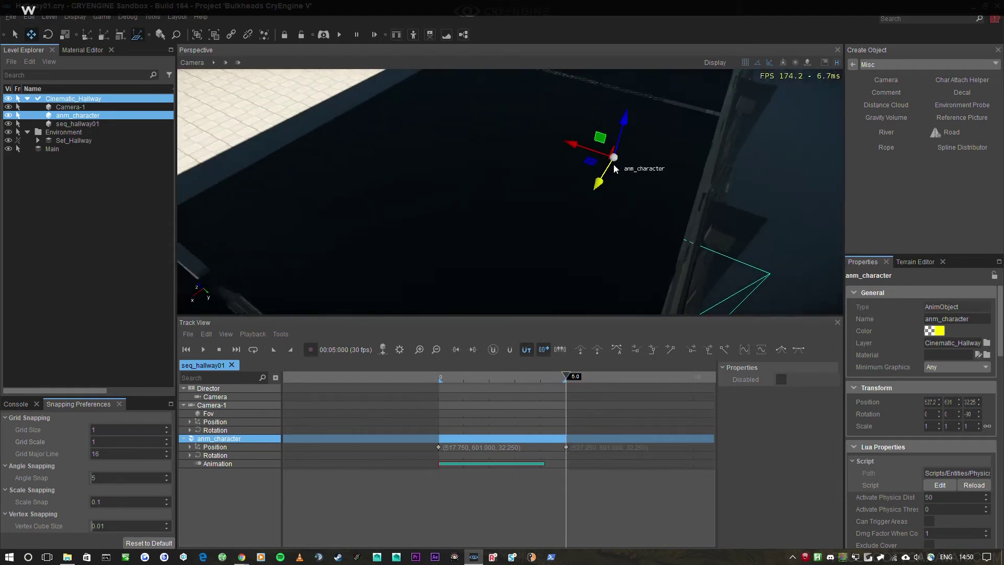
pyautogui.click(614, 182)
pyautogui.press('s')
pyautogui.click(474, 215)
# Record the second Position key at 5 s and play the sequence to preview the walk.
pyautogui.rightClick(514, 240)
pyautogui.press('w')
pyautogui.click(505, 376)
pyautogui.press('space')
pyautogui.rightClick(610, 170)
pyautogui.click(615, 218)
pyautogui.press('d')
pyautogui.click(510, 386)
pyautogui.rightClick(628, 231)
pyautogui.press('space')
pyautogui.click(516, 381)
pyautogui.press('space')
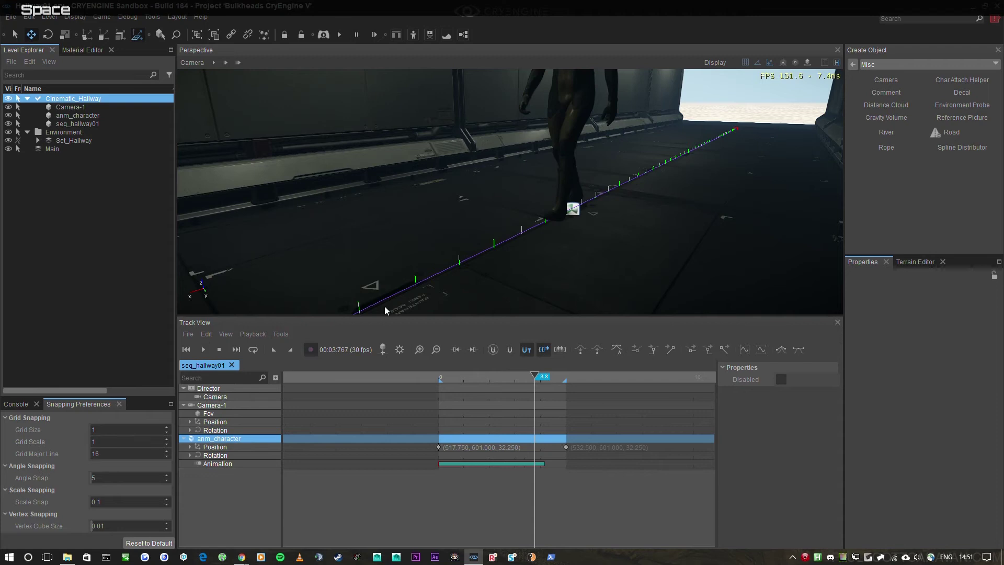
# Expand anm_character's Position track into separate X, Y, Z tracks.
pyautogui.click(202, 340)
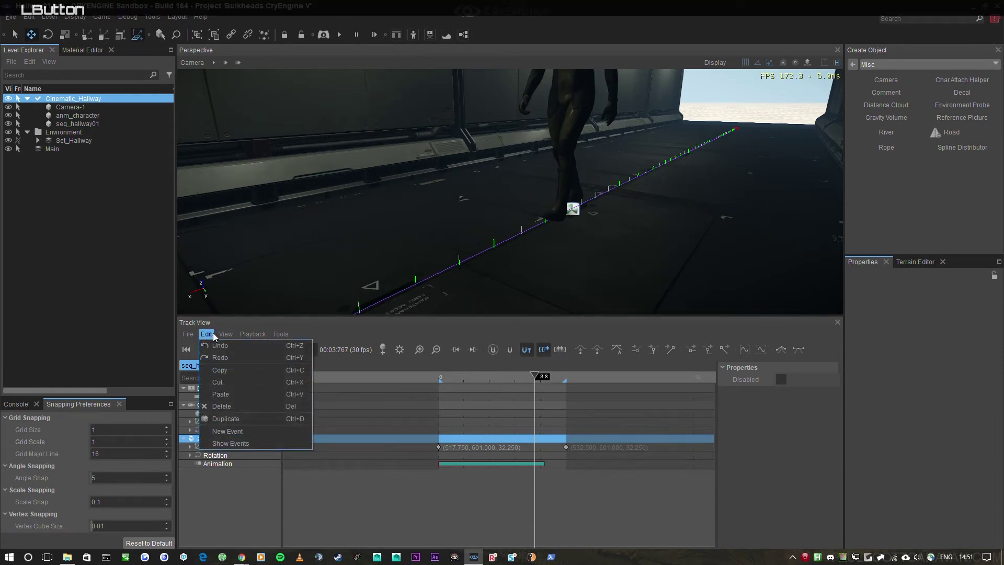
pyautogui.click(253, 388)
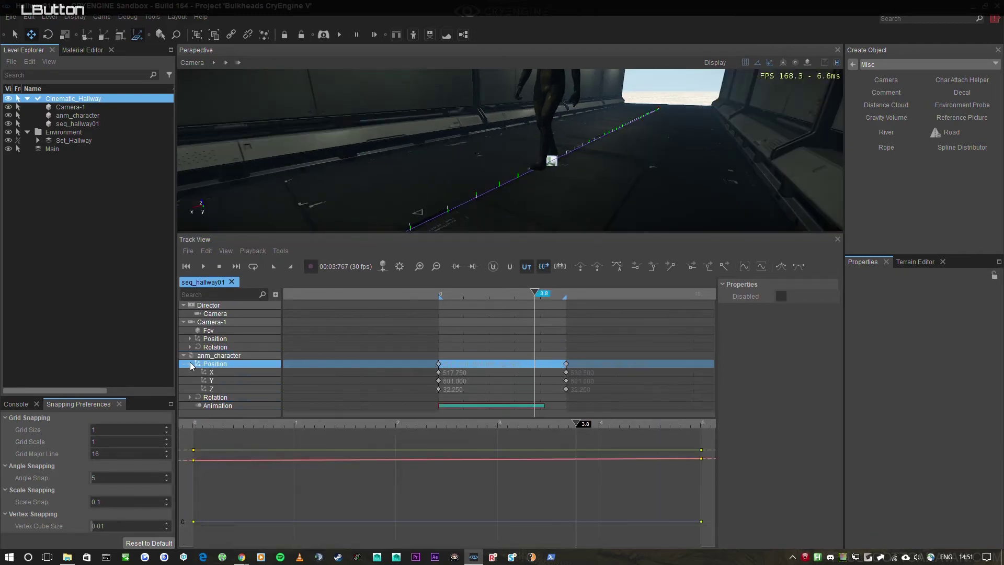
pyautogui.scroll(-3)
pyautogui.middleClick(452, 475)
pyautogui.middleClick(439, 492)
pyautogui.middleClick(482, 498)
pyautogui.middleClick(501, 500)
pyautogui.middleClick(499, 484)
pyautogui.middleClick(527, 482)
pyautogui.middleClick(545, 490)
pyautogui.middleClick(448, 472)
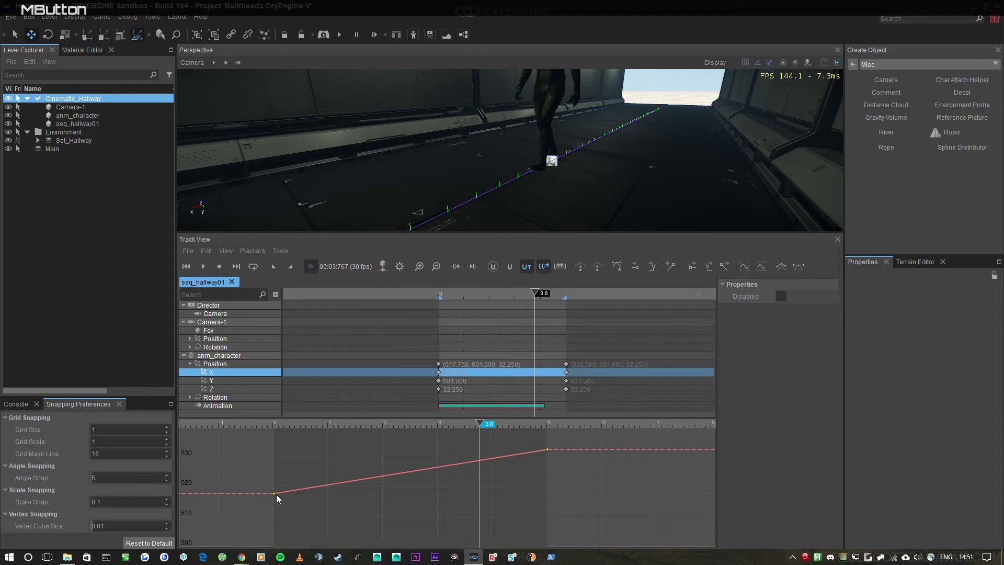
pyautogui.middleClick(367, 190)
# Select the Position X track and graph it in the curve editor.
pyautogui.click(246, 370)
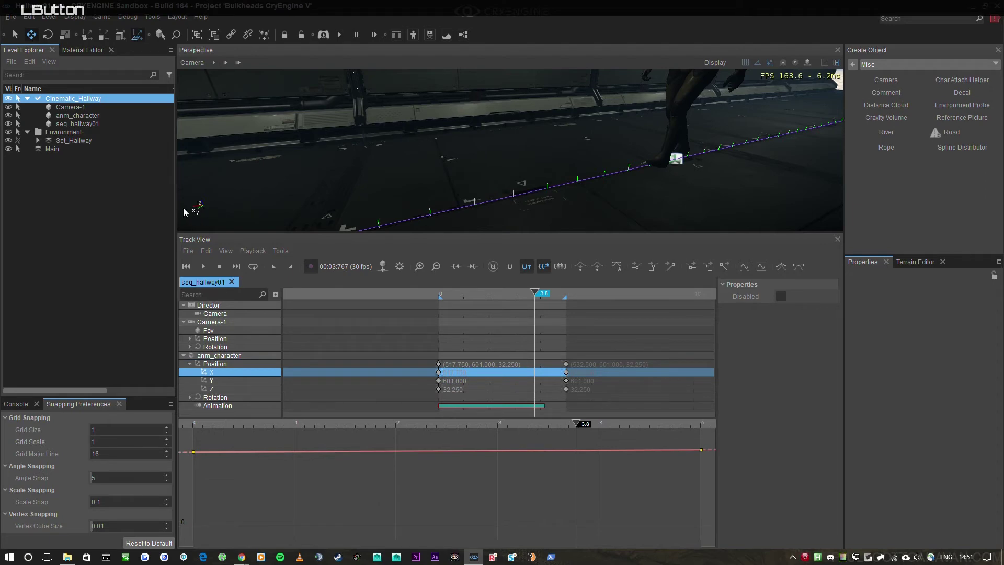
pyautogui.press('s')
pyautogui.press('shift+a')
pyautogui.press('a')
pyautogui.rightClick(464, 183)
pyautogui.press('w')
pyautogui.rightClick(540, 146)
pyautogui.press('w')
# Fit and pan the X position curve into view for editing.
pyautogui.scroll(-3)
pyautogui.middleClick(472, 491)
pyautogui.middleClick(517, 489)
pyautogui.scroll(-3)
pyautogui.middleClick(464, 507)
pyautogui.middleClick(480, 467)
pyautogui.middleClick(536, 501)
pyautogui.middleClick(485, 498)
pyautogui.middleClick(569, 503)
pyautogui.middleClick(585, 478)
# Add two intermediate keys on the X curve and set the end key's time to 5.
pyautogui.click(533, 428)
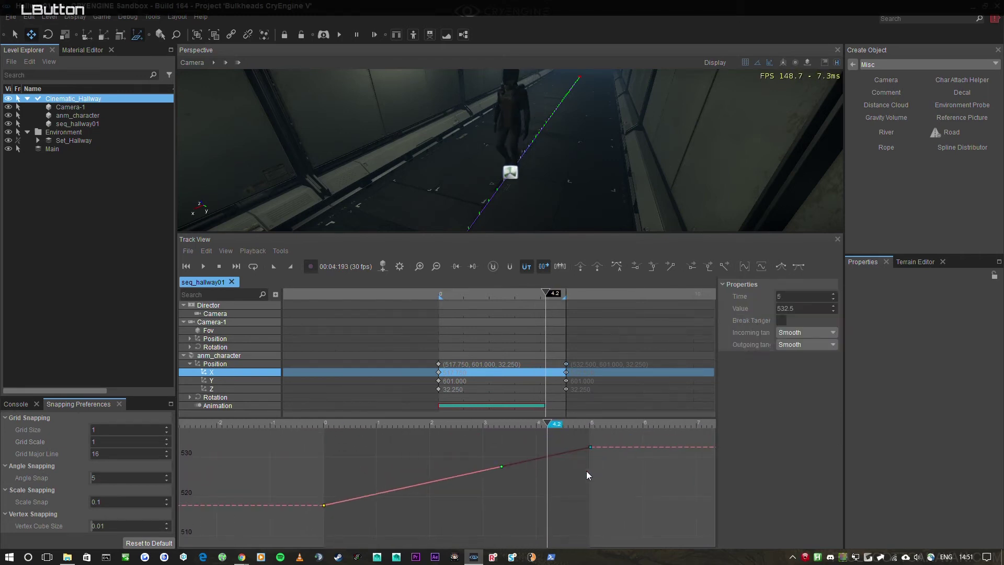
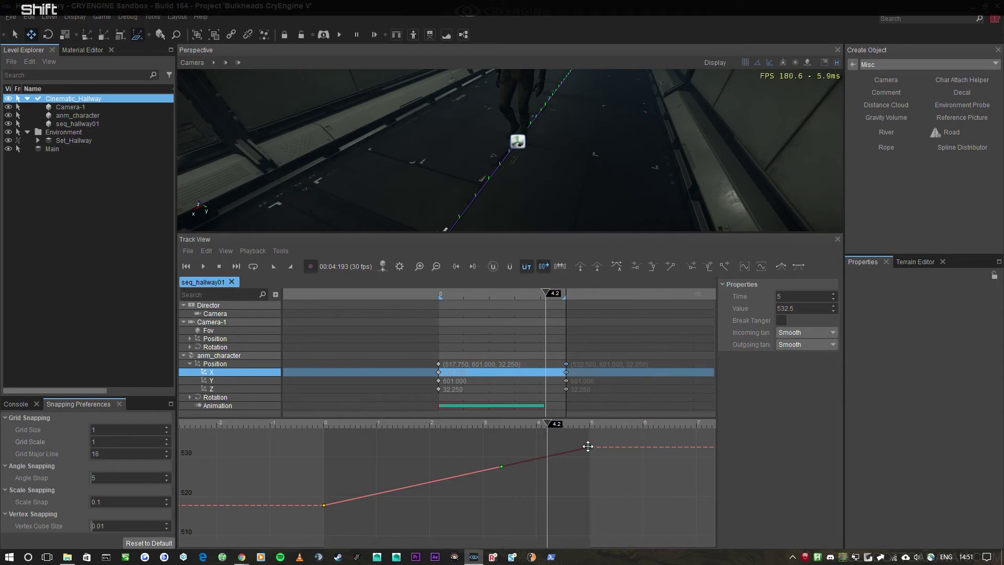
pyautogui.click(337, 525)
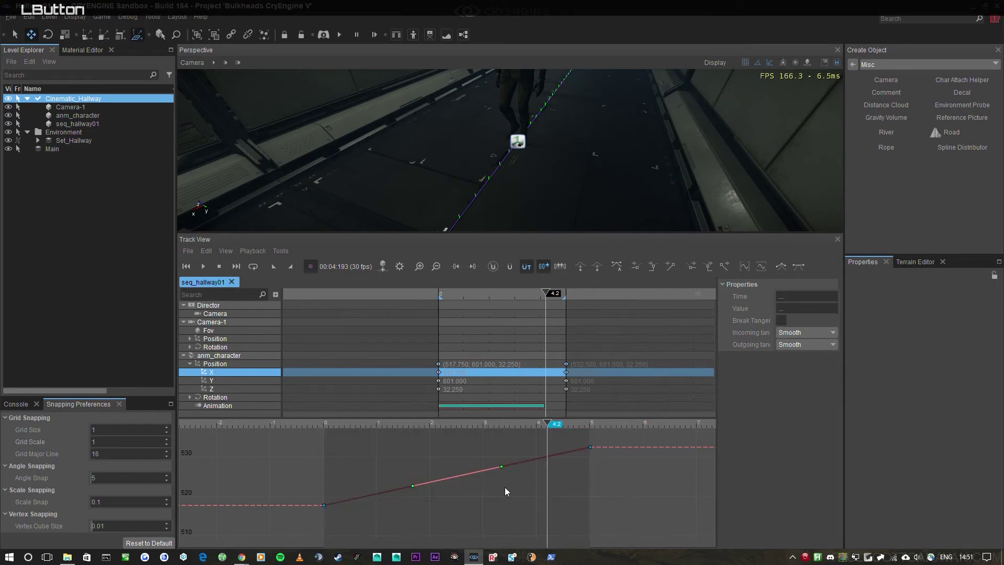
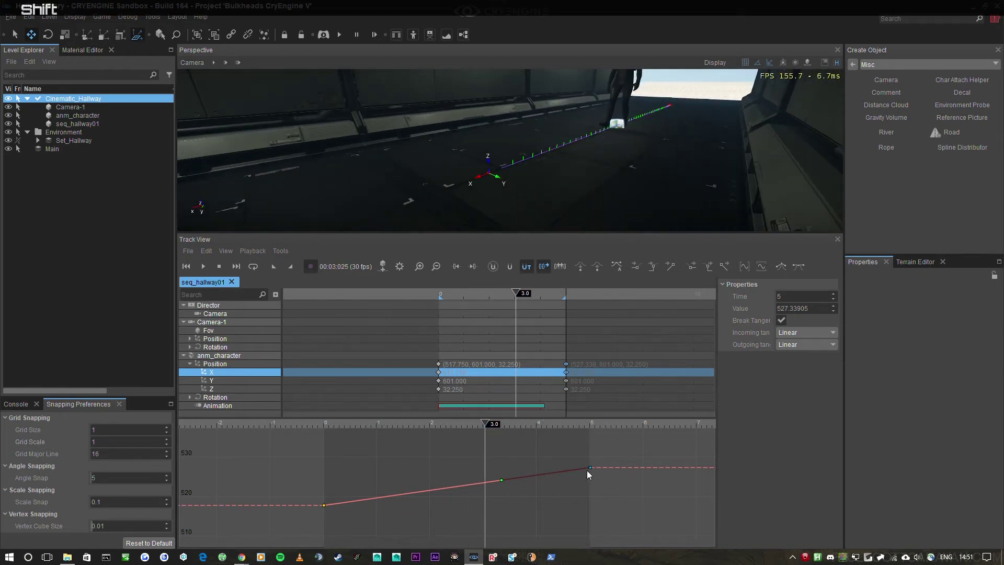
pyautogui.rightClick(506, 180)
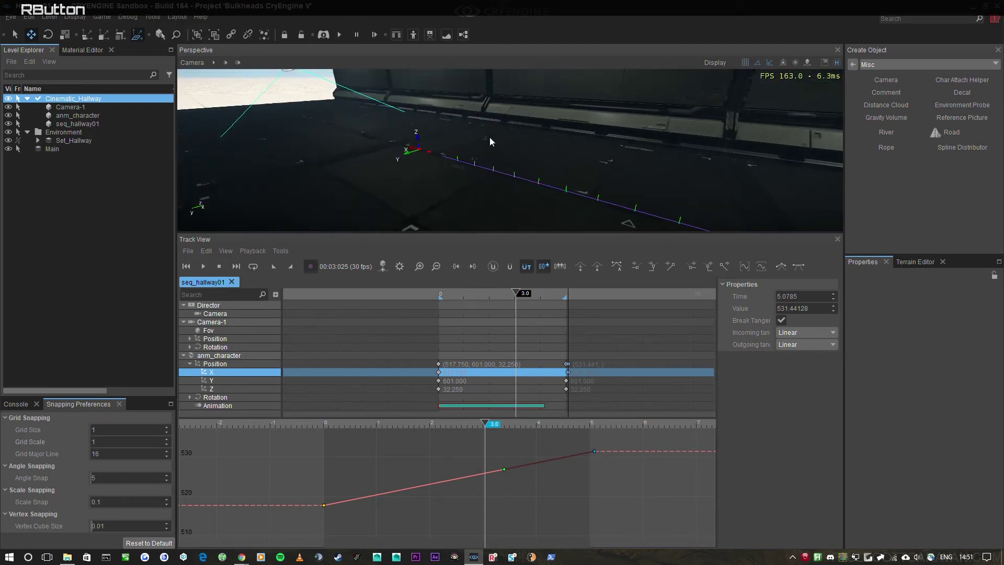
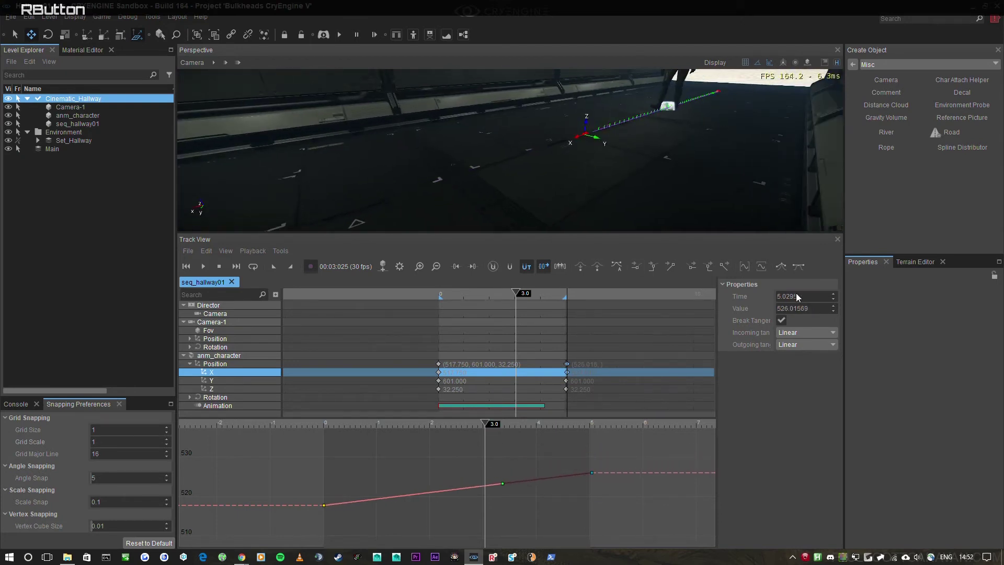
pyautogui.click(792, 303)
pyautogui.press('KP_5')
pyautogui.press('KP_Enter')
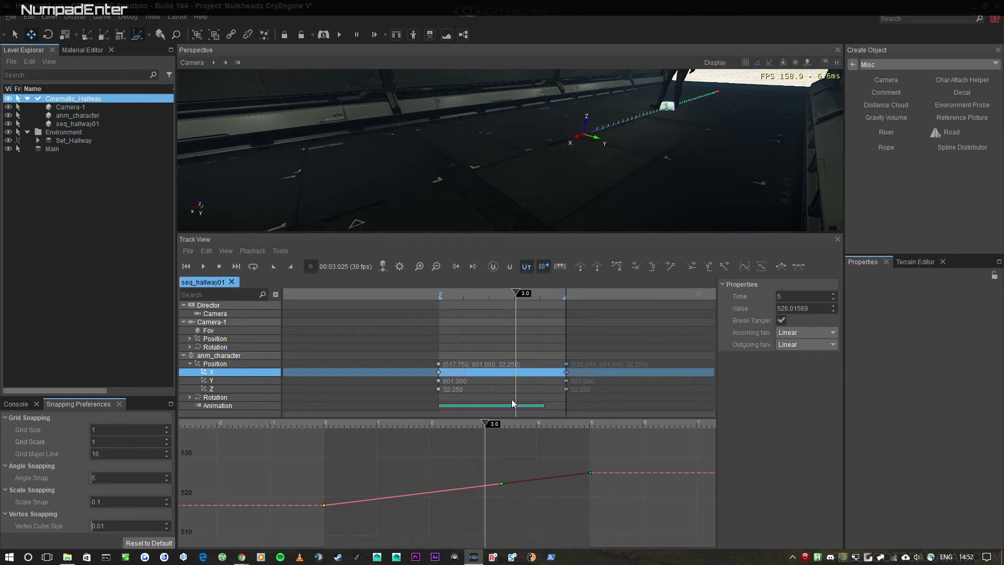
# Drag the X keys so the curve starts at 523.043 and ends near 527.38 at 5 s.
pyautogui.click(527, 429)
pyautogui.press('space')
pyautogui.rightClick(651, 217)
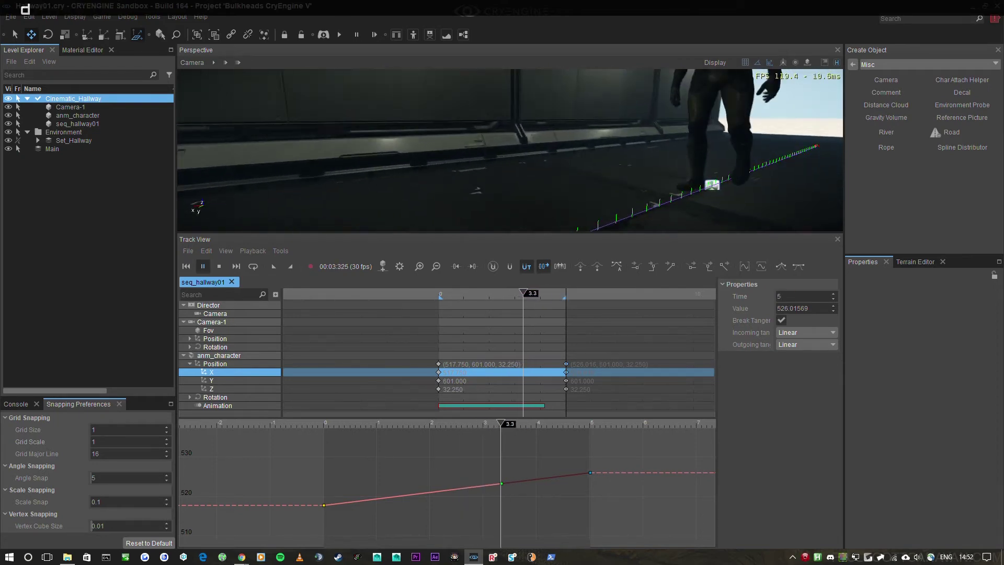
pyautogui.press('w')
pyautogui.click(496, 431)
pyautogui.press('space')
pyautogui.click(290, 469)
pyautogui.press('space')
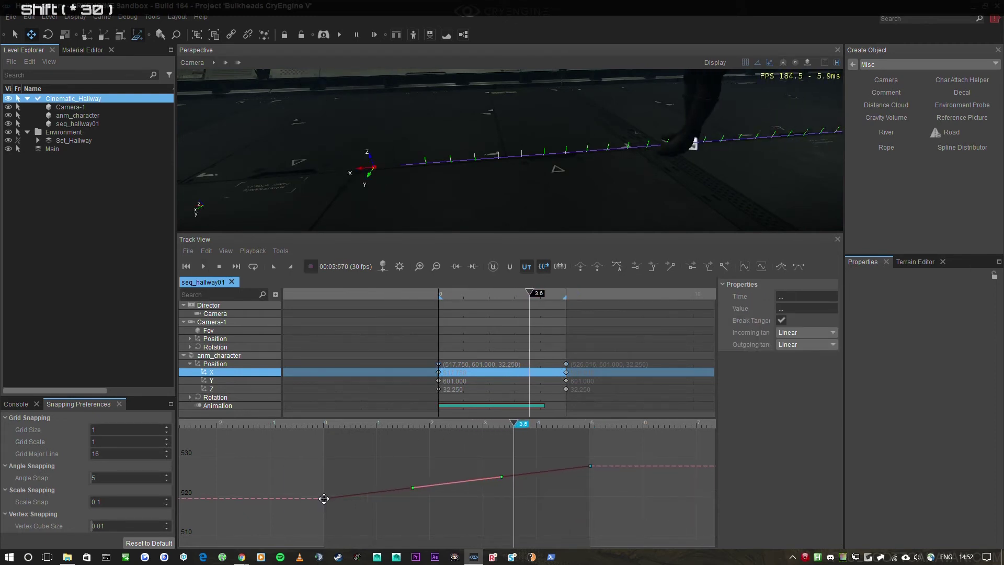
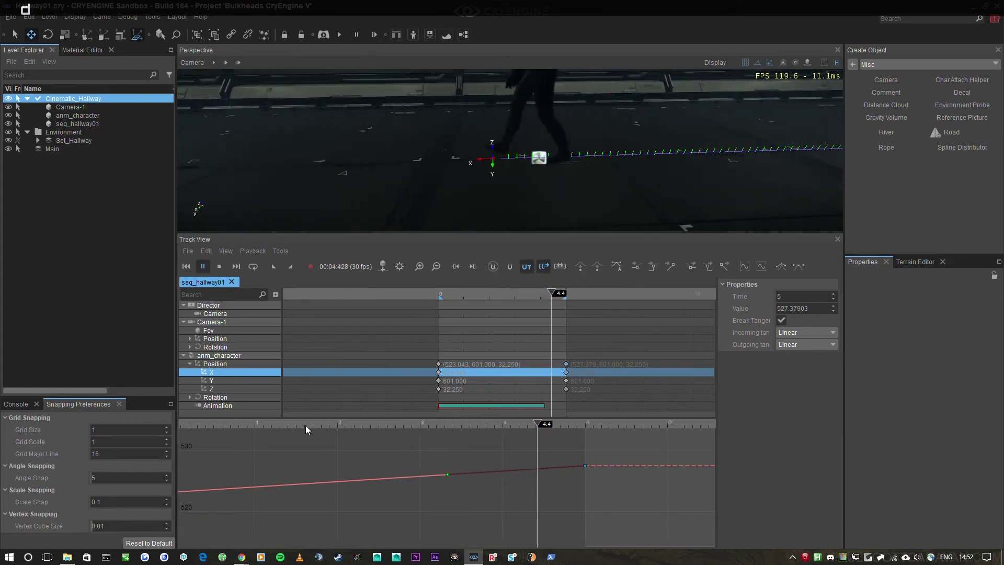
# Scrub the timeline to preview the character walking at different times.
pyautogui.click(303, 428)
pyautogui.rightClick(642, 179)
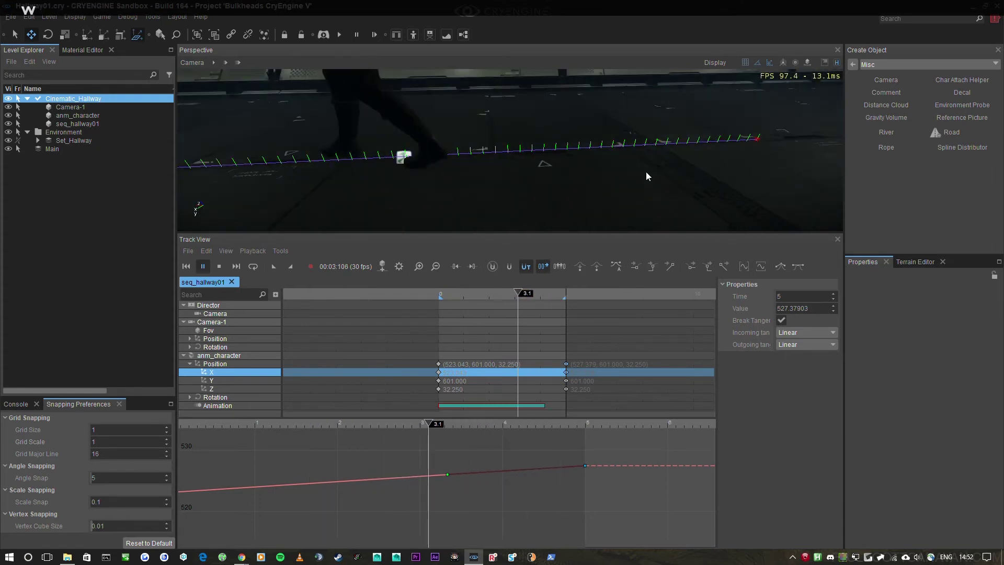
pyautogui.click(240, 428)
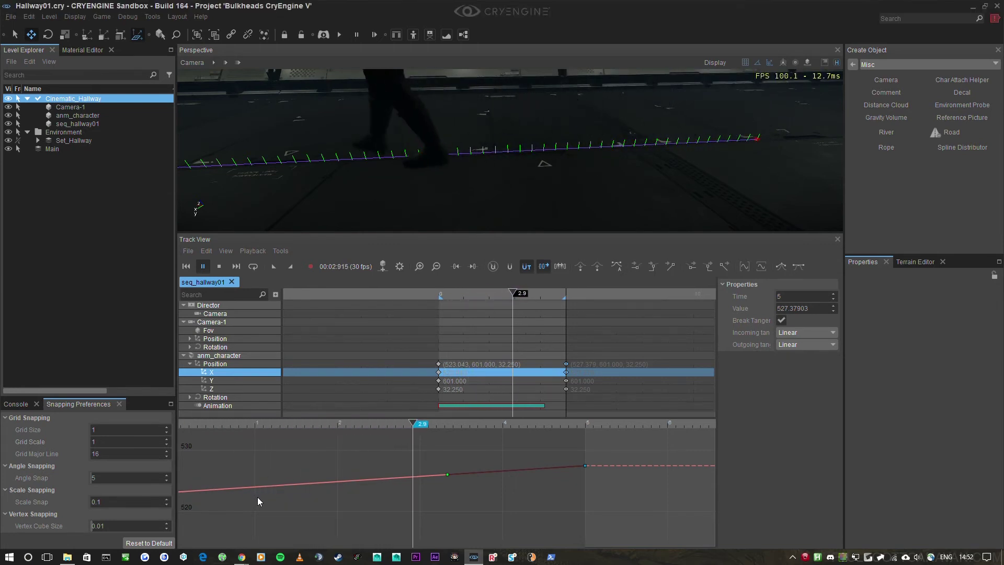
pyautogui.scroll(-3)
pyautogui.scroll(3)
# Nudge the final X key to about 527.655, rewind the sequence and save.
pyautogui.click(397, 433)
pyautogui.press('space')
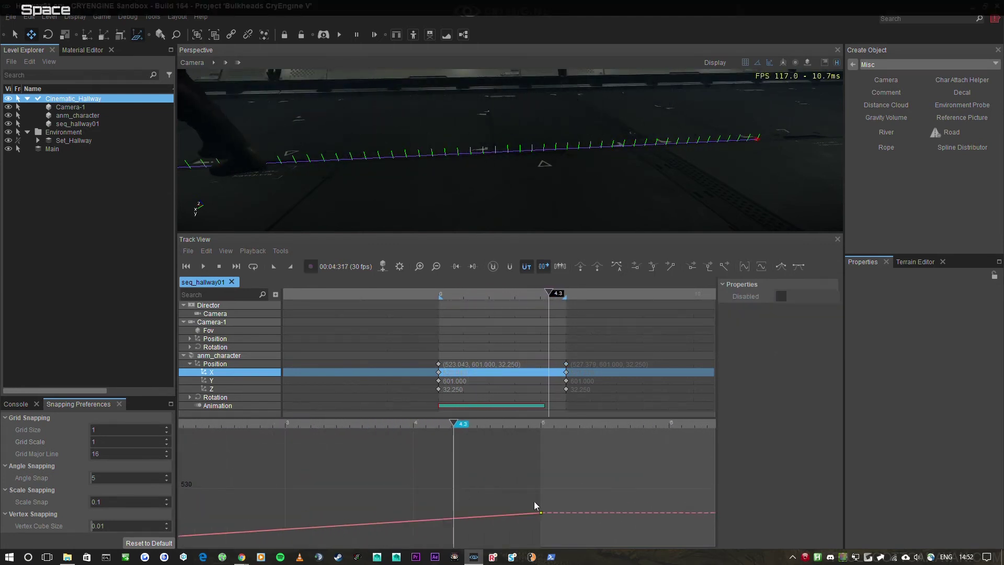
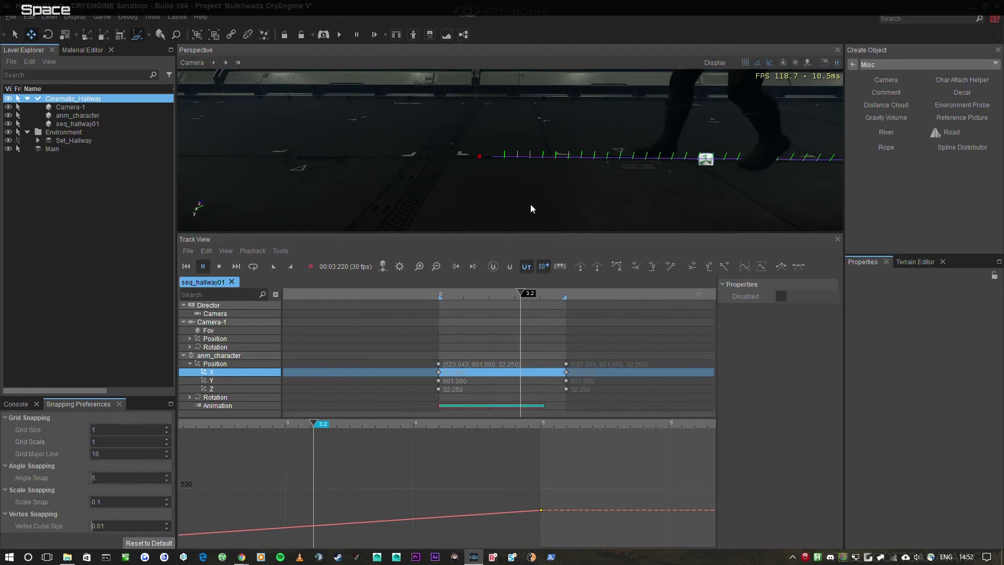
pyautogui.rightClick(533, 208)
pyautogui.press('a')
pyautogui.click(602, 218)
pyautogui.rightClick(607, 197)
pyautogui.press('ctrl+s')
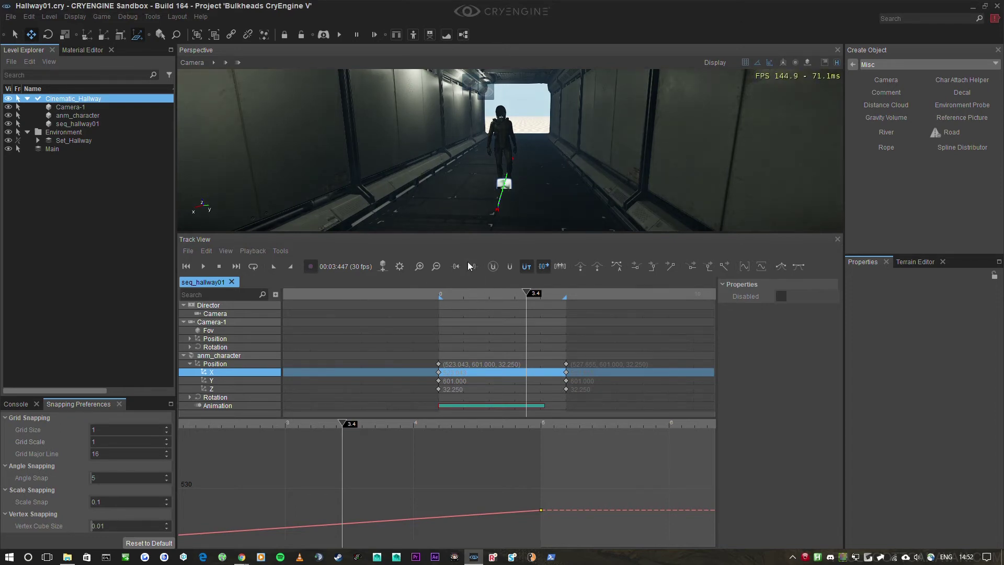
# Add a second Perspective viewport, dock it, and set it to look through Camera-1.
pyautogui.click(458, 298)
pyautogui.press('s')
pyautogui.click(195, 67)
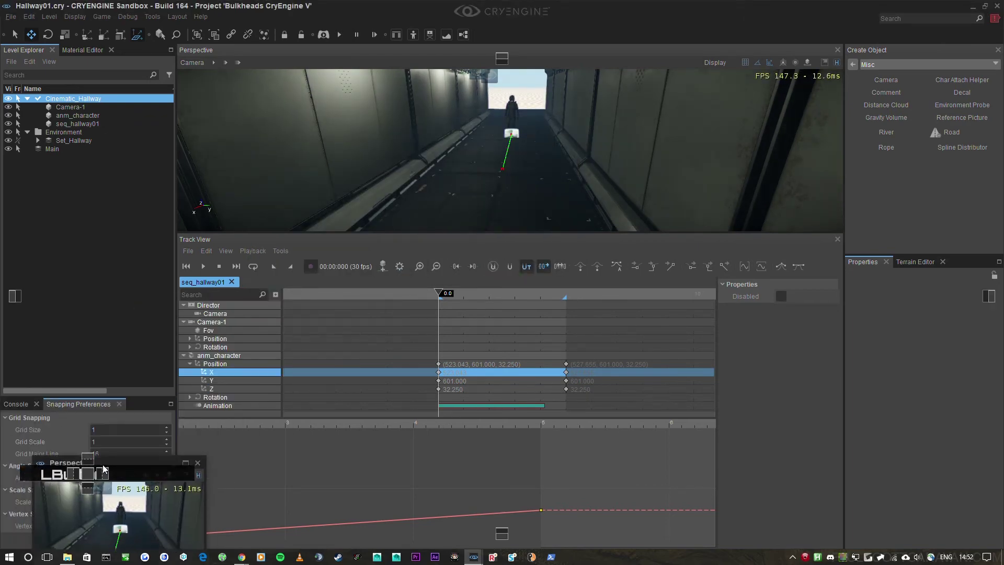
pyautogui.click(10, 421)
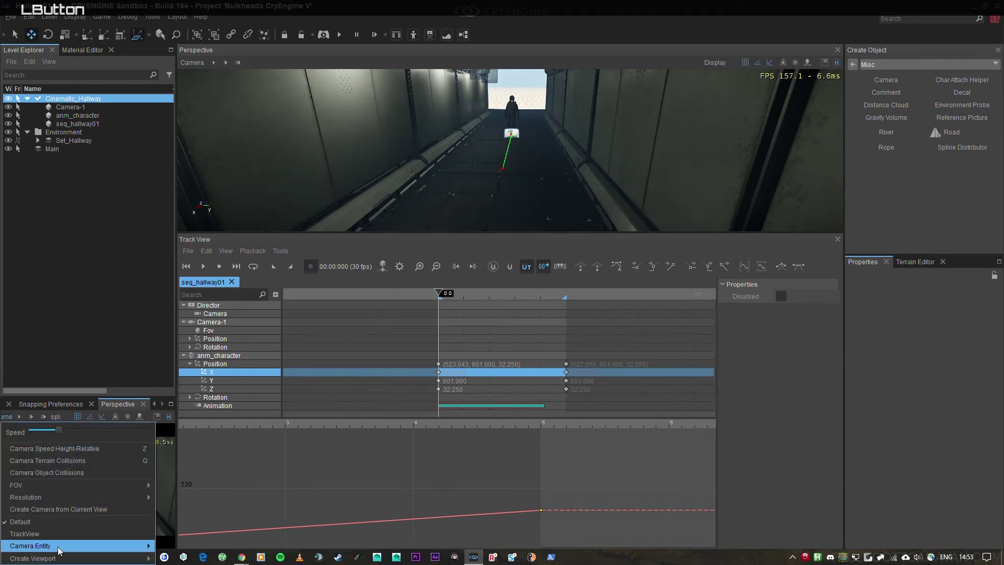
pyautogui.click(8, 419)
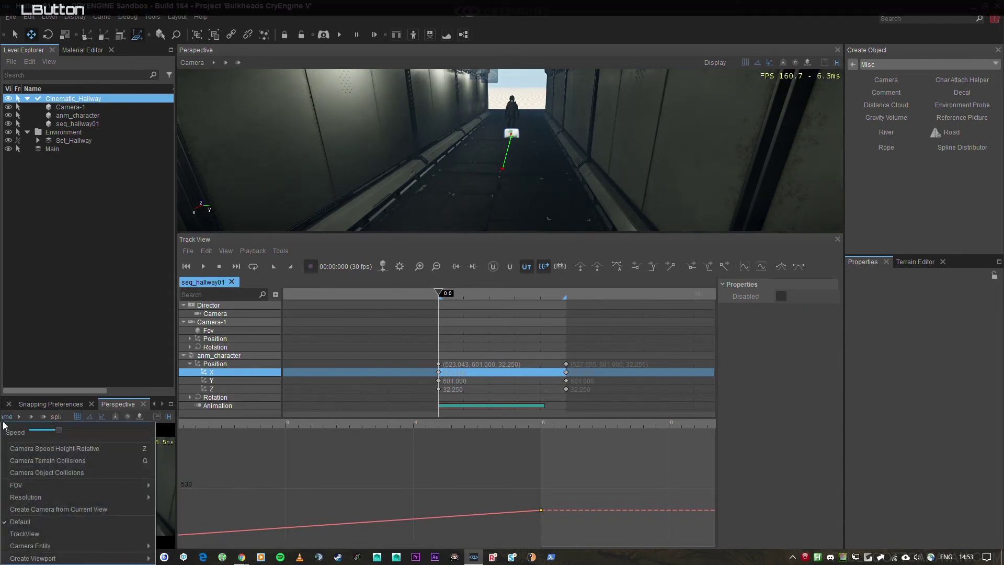
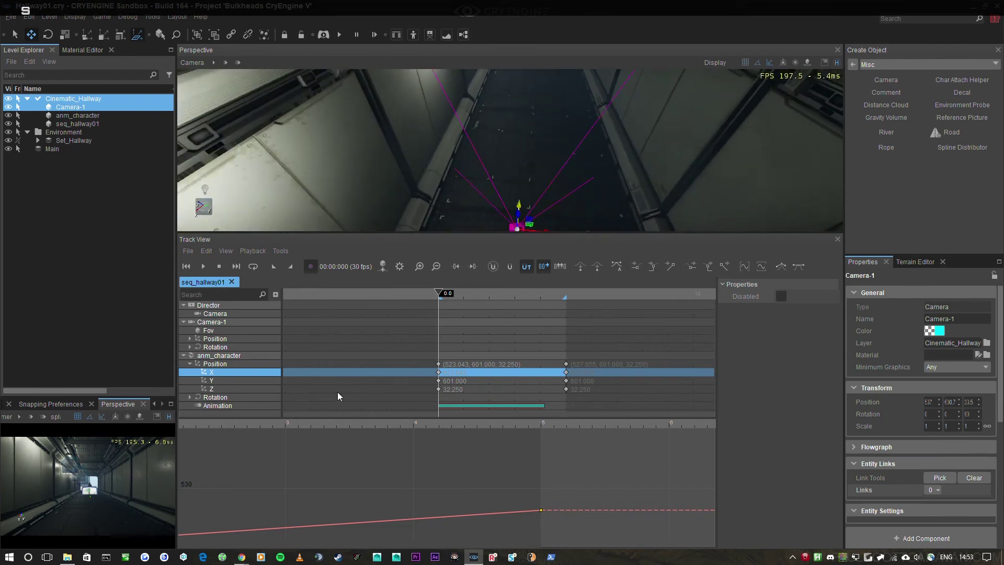
# Place Camera-1 at its starting spot in the hallway and tilt it toward the character.
pyautogui.click(530, 221)
pyautogui.rightClick(496, 162)
pyautogui.click(480, 144)
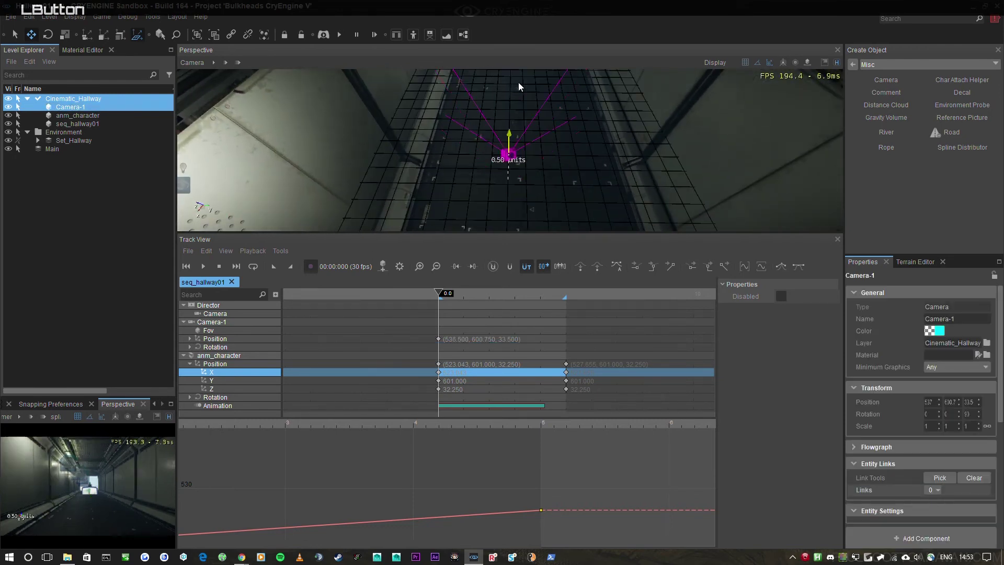
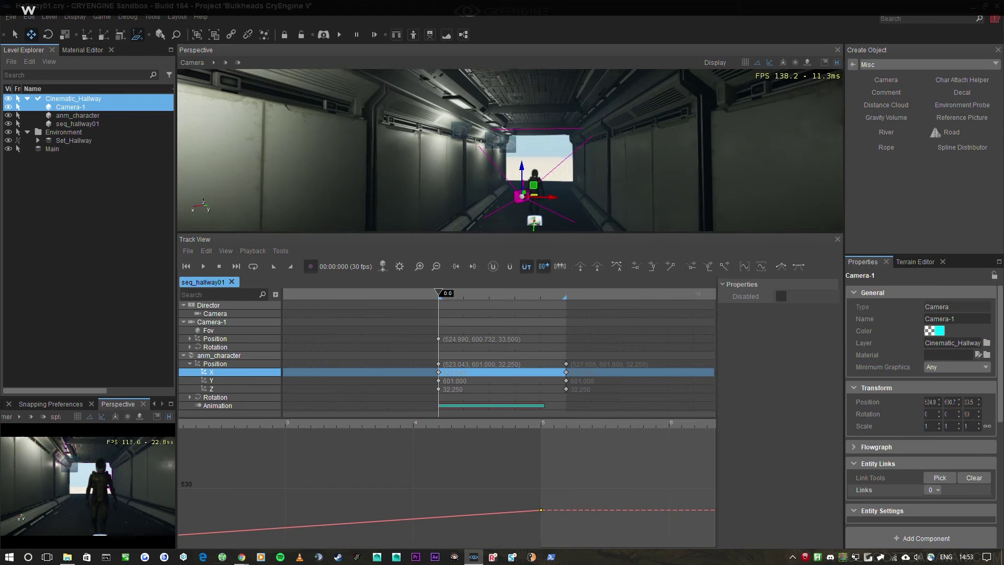
pyautogui.press('2')
pyautogui.press('w')
pyautogui.click(536, 199)
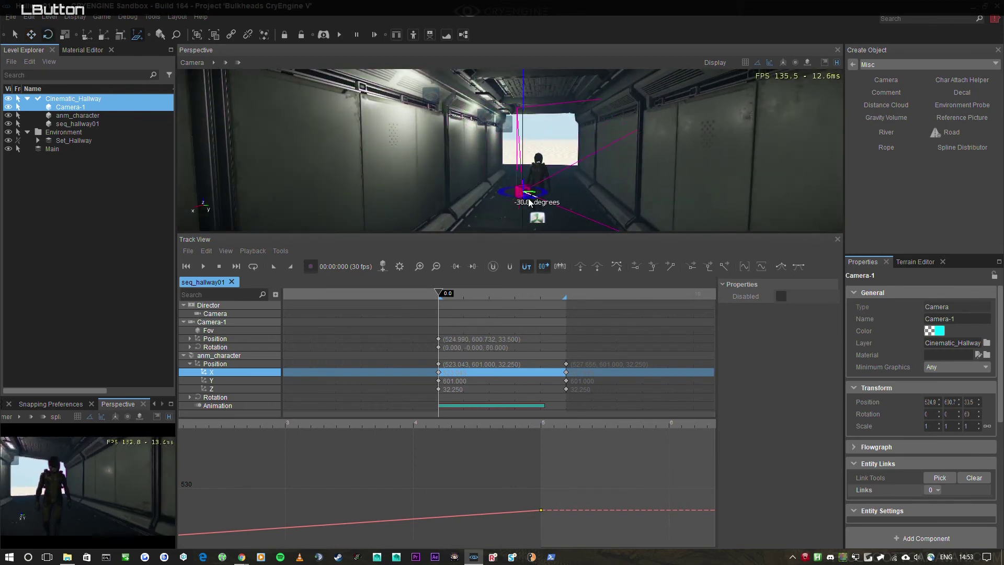
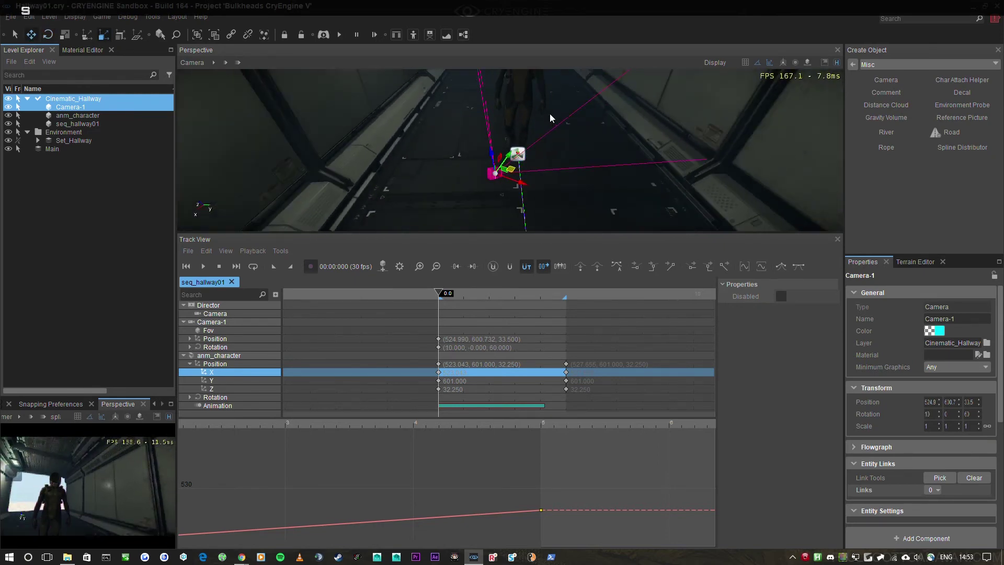
pyautogui.press('ctrl+shift+w')
pyautogui.click(509, 184)
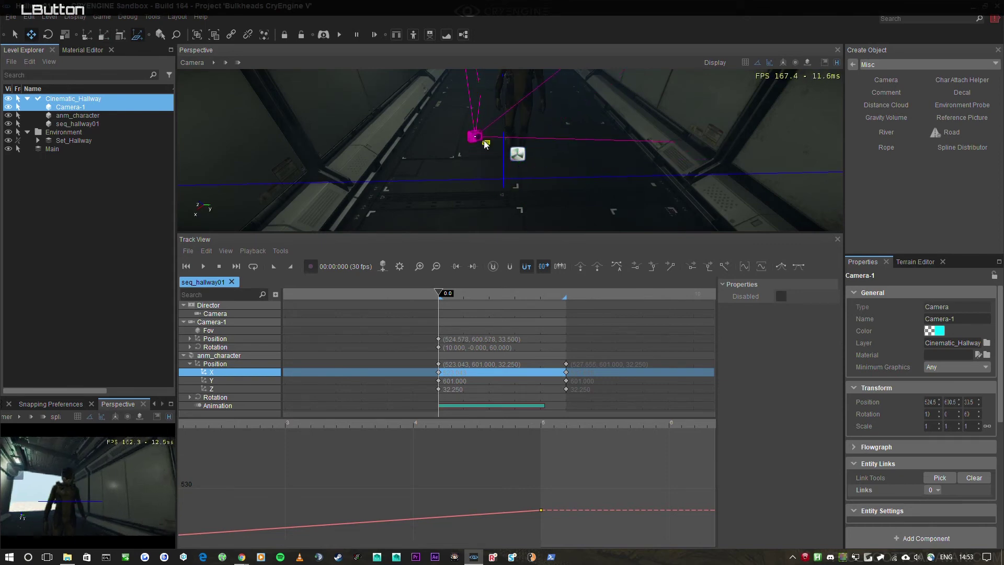
# Shift Camera-1 sideways behind the character and lower it slightly for the opening key.
pyautogui.rightClick(541, 148)
pyautogui.press('w')
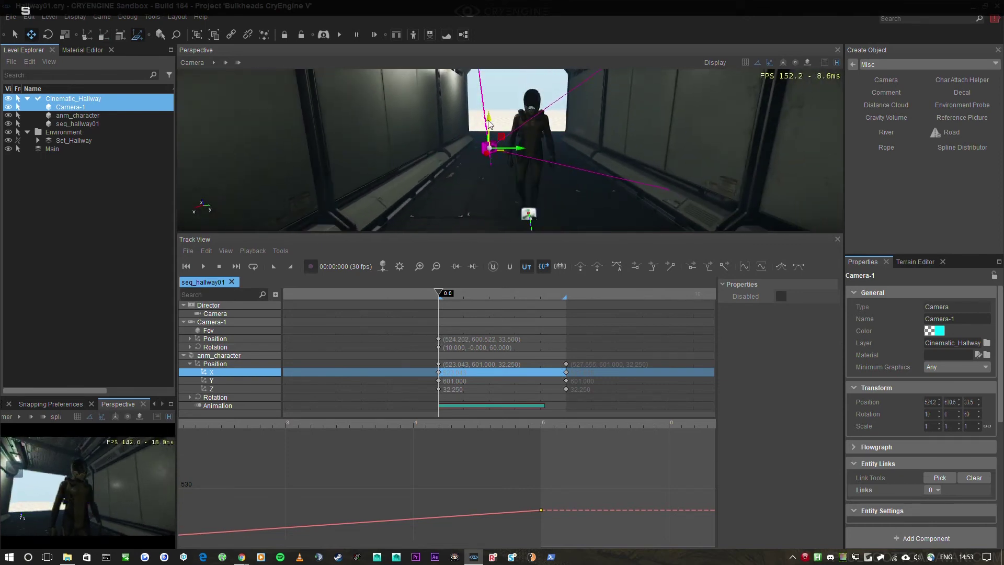
pyautogui.click(503, 141)
pyautogui.rightClick(517, 155)
pyautogui.press('w')
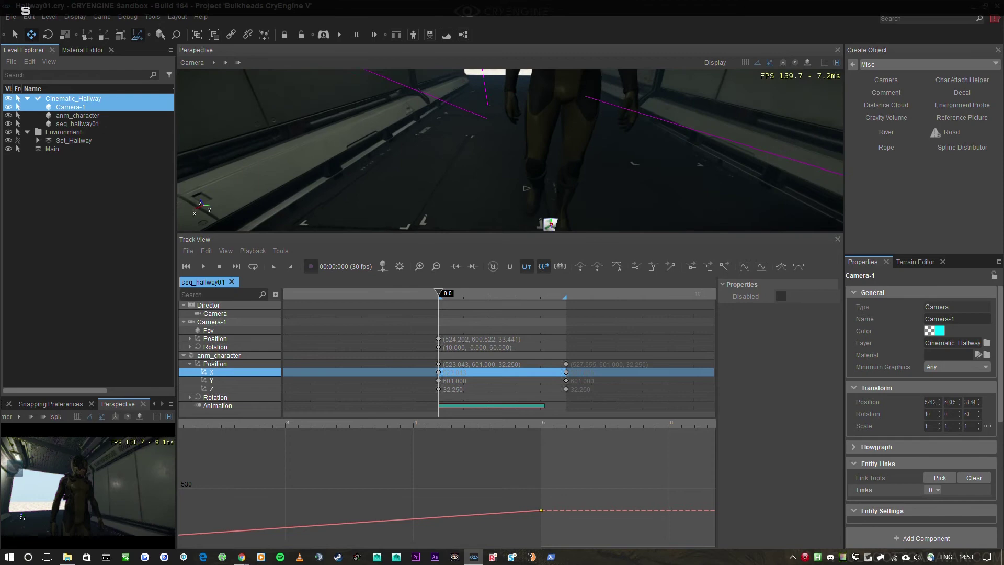
pyautogui.rightClick(556, 160)
pyautogui.press('ctrl+s')
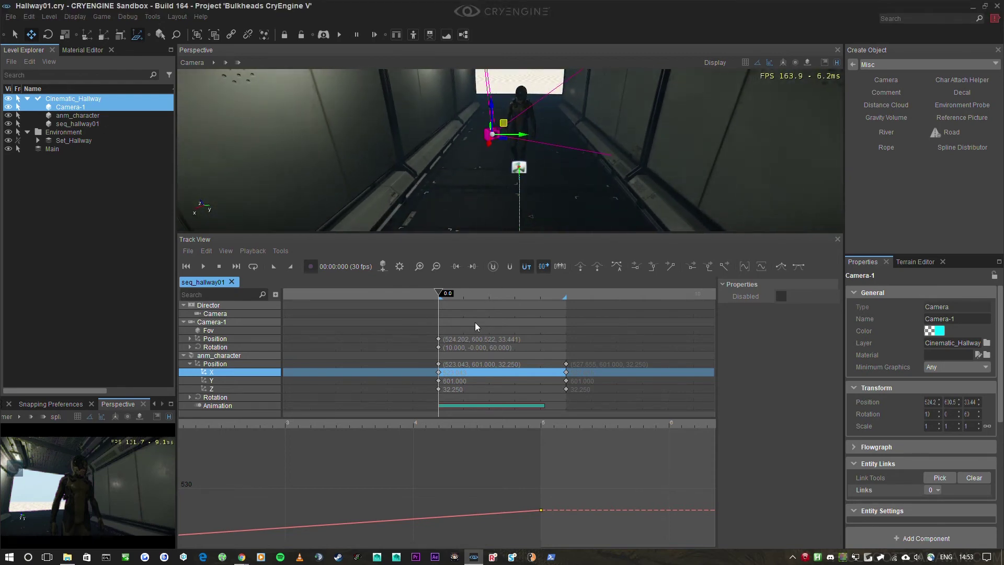
pyautogui.click(494, 300)
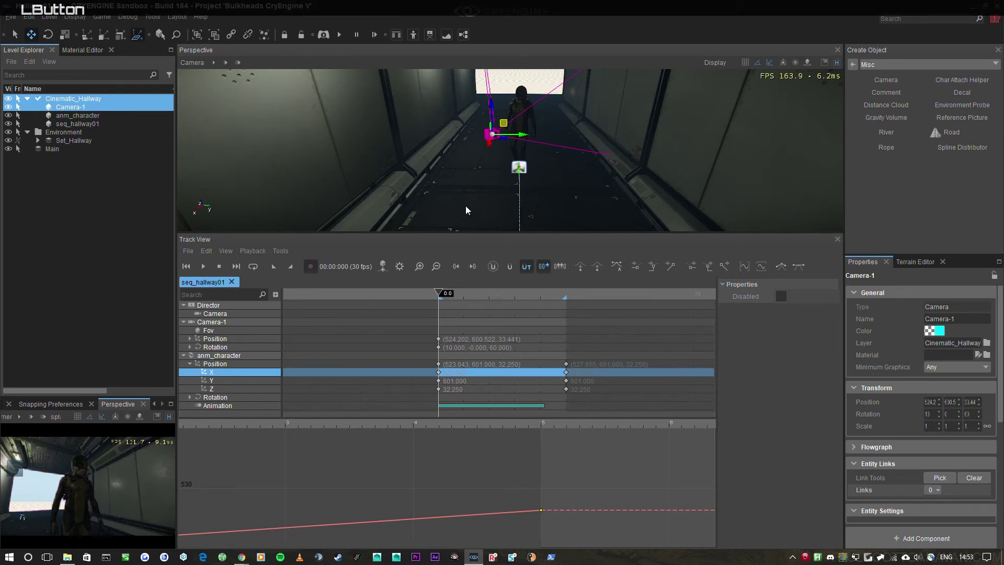
pyautogui.rightClick(457, 173)
pyautogui.click(512, 302)
pyautogui.rightClick(603, 179)
# At 5 seconds, key Camera-1's Position about 529.8 X down the hallway as its end position.
pyautogui.press('s')
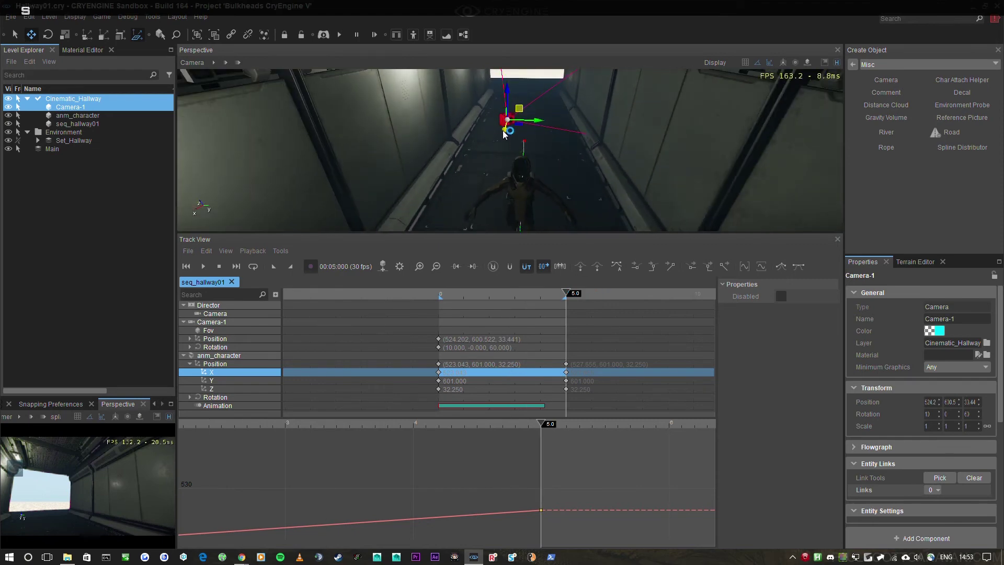
pyautogui.click(507, 135)
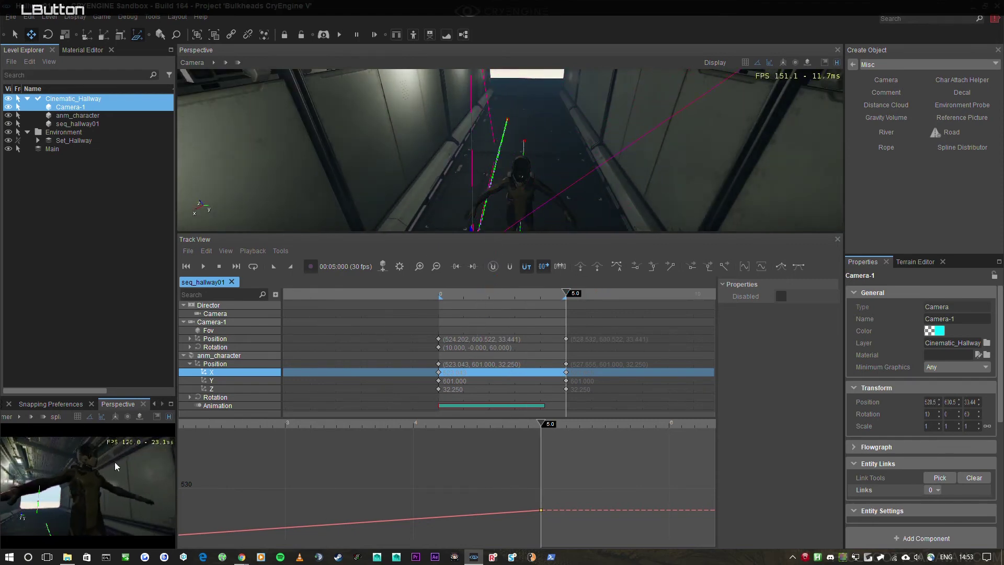
pyautogui.click(478, 215)
pyautogui.press('w')
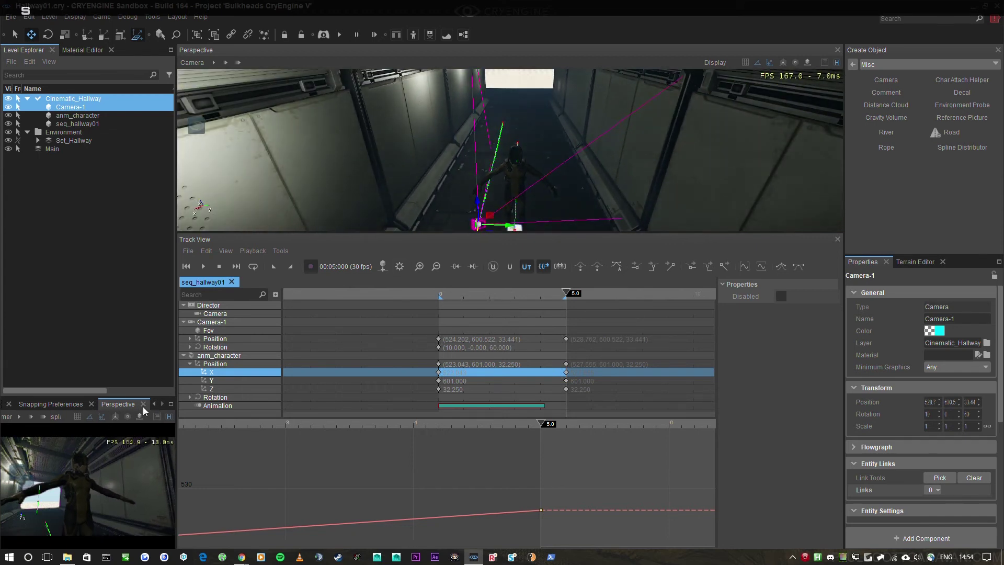
# Look through Camera-1 in the main viewport with a letterboxed cinematic resolution preset.
pyautogui.click(145, 409)
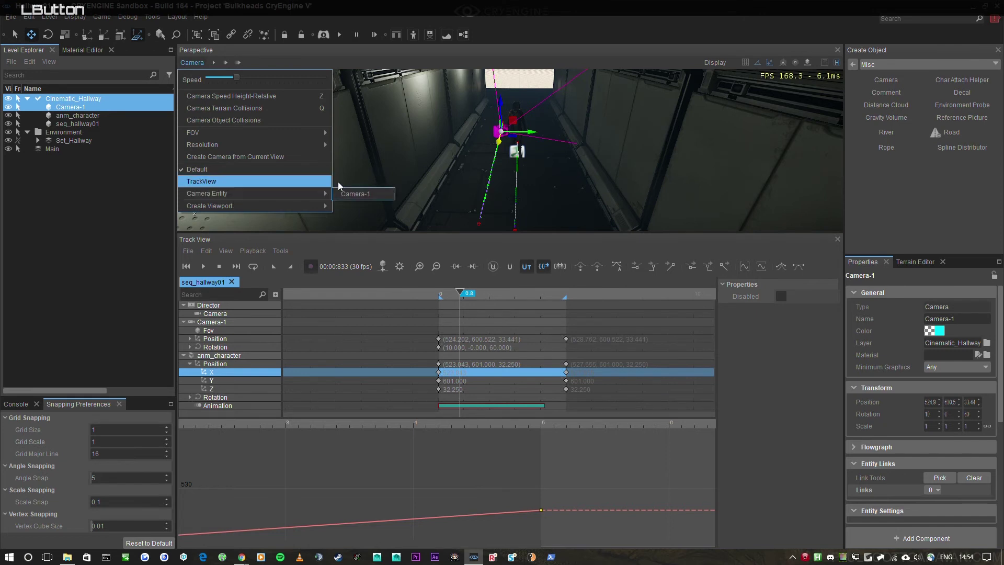
pyautogui.press('ctrl+s')
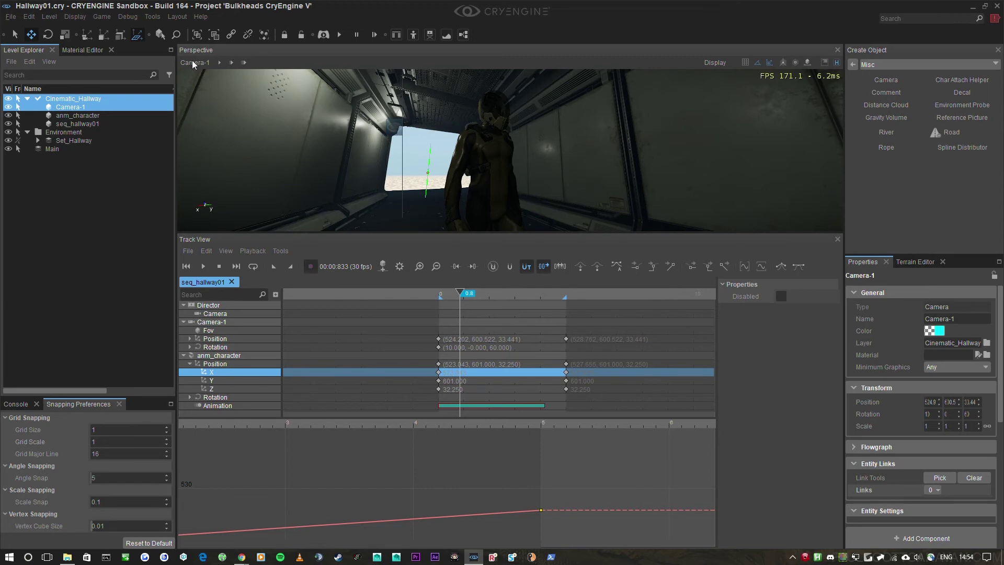
pyautogui.click(195, 65)
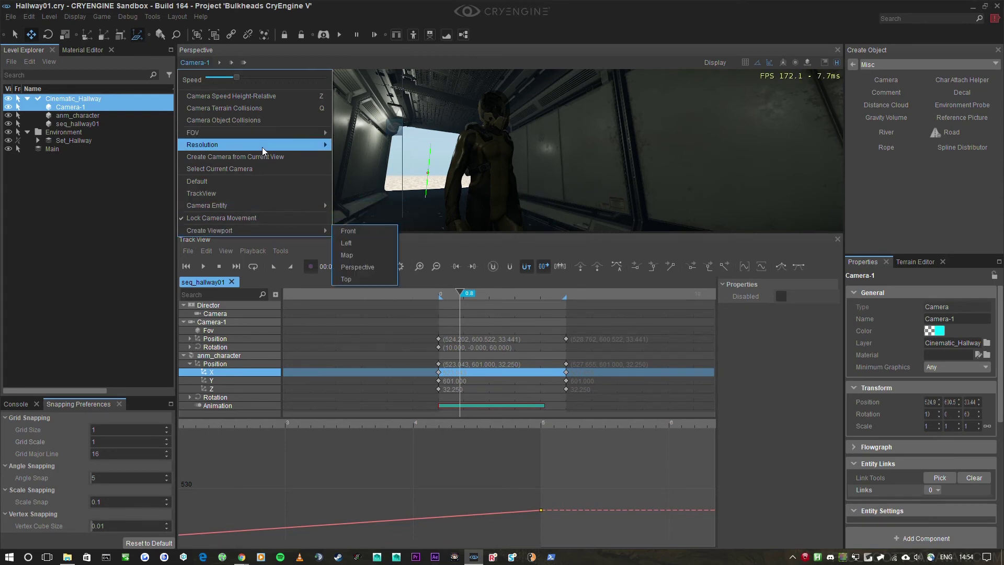
pyautogui.click(371, 160)
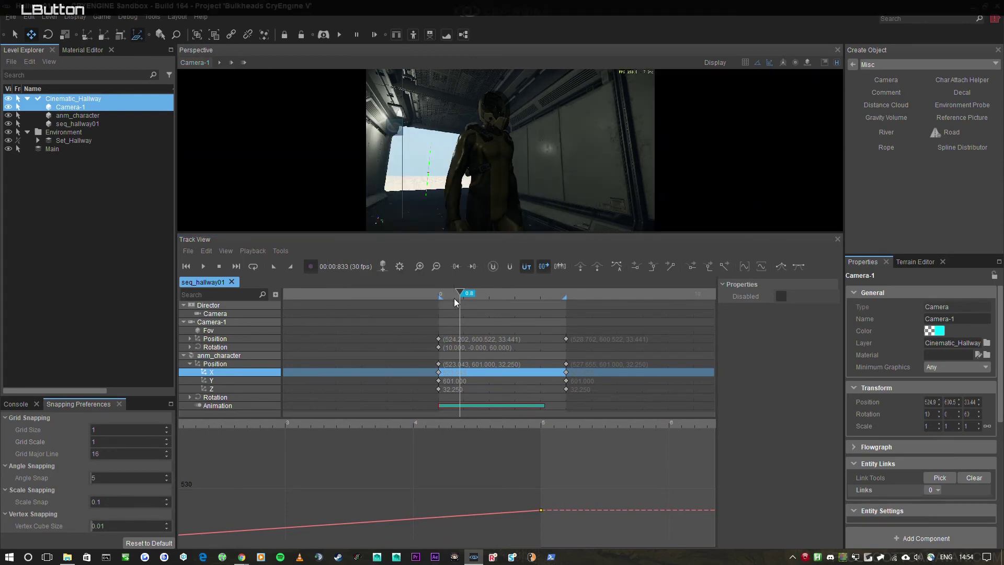
# Preview seq_hallway01 playback with the camera following the character, then stop it.
pyautogui.press('space')
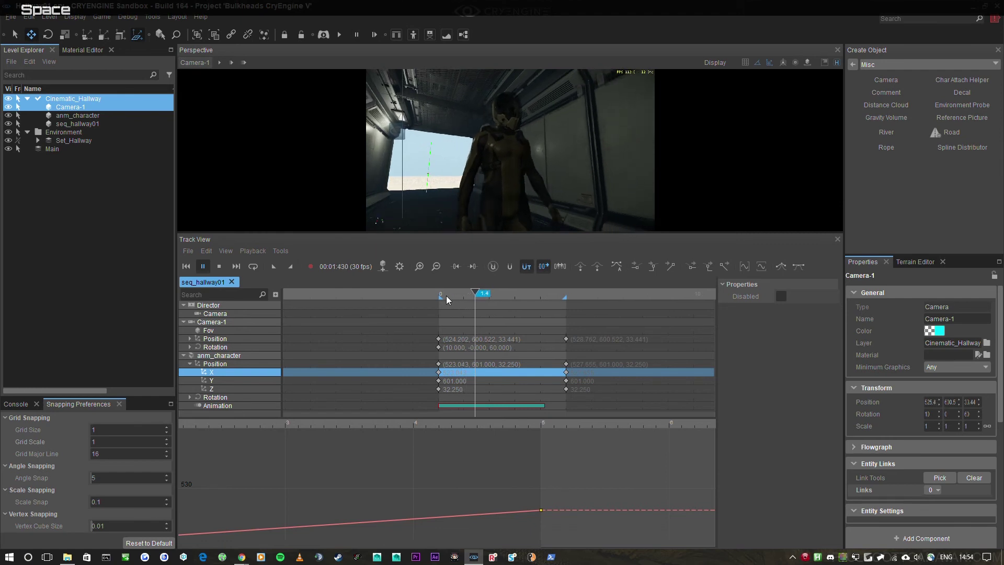
pyautogui.press('space')
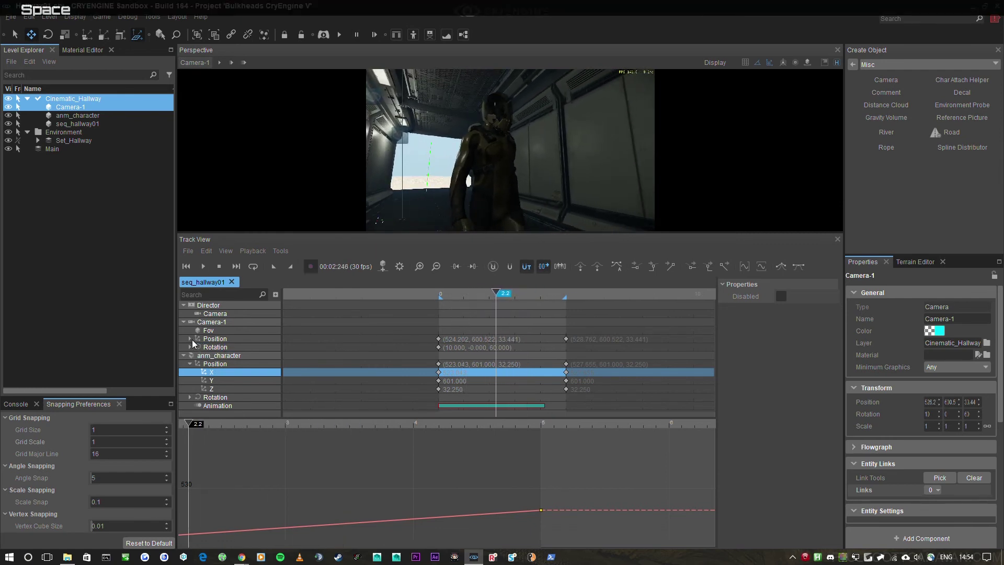
# Key Camera-1's Fov at 35 at the sequence start for a tighter shot.
pyautogui.click(193, 344)
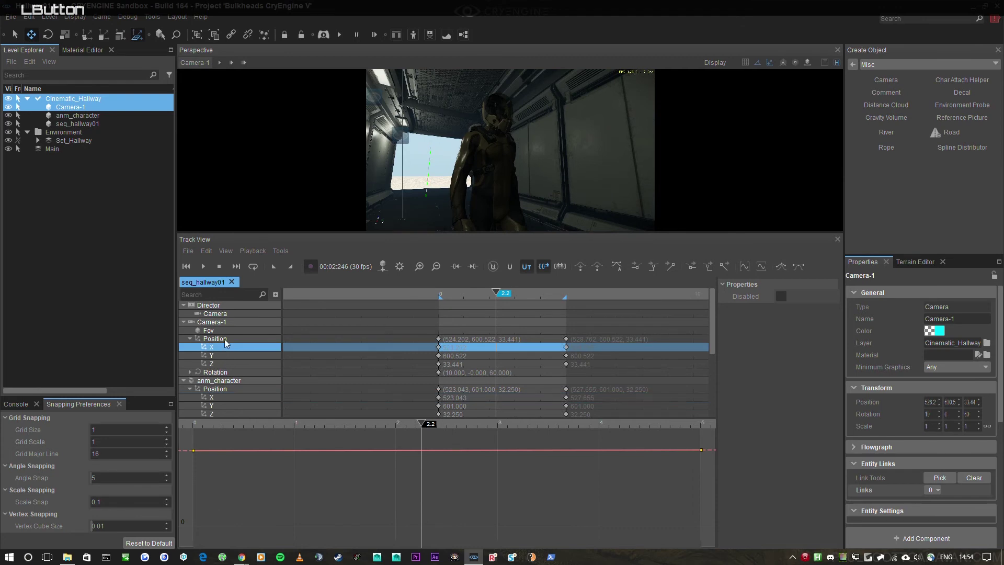
pyautogui.scroll(3)
pyautogui.click(219, 335)
pyautogui.doubleClick(447, 335)
pyautogui.click(792, 311)
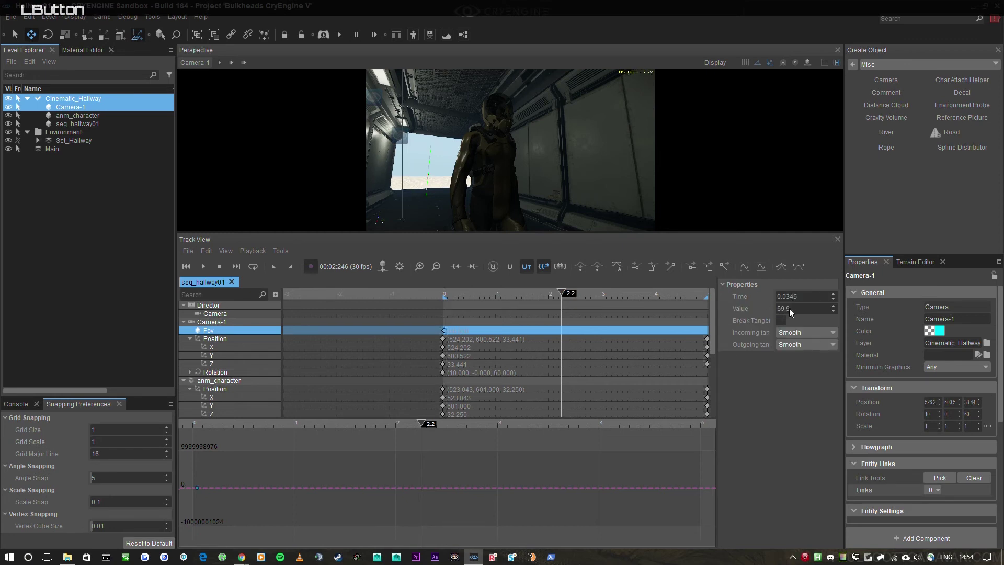
pyautogui.press('KP_3')
pyautogui.press('KP_Enter')
# Select Camera-1's Rotation track ready for keying.
pyautogui.click(211, 373)
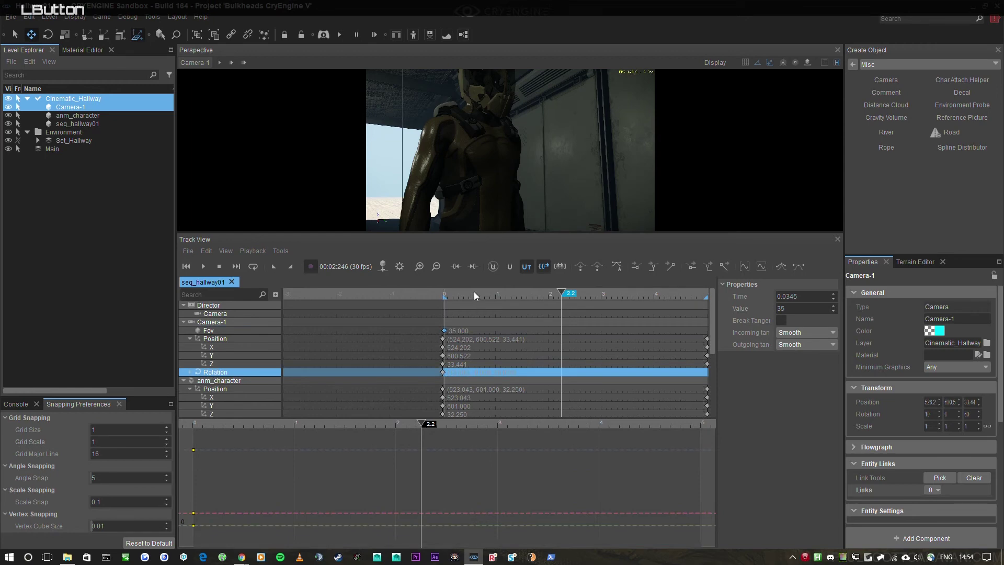
pyautogui.scroll(-3)
pyautogui.scroll(3)
# Edit Camera-1's rotation key value, yaw 75.76 at start and 60 at the end, and rewind.
pyautogui.click(645, 377)
pyautogui.doubleClick(644, 377)
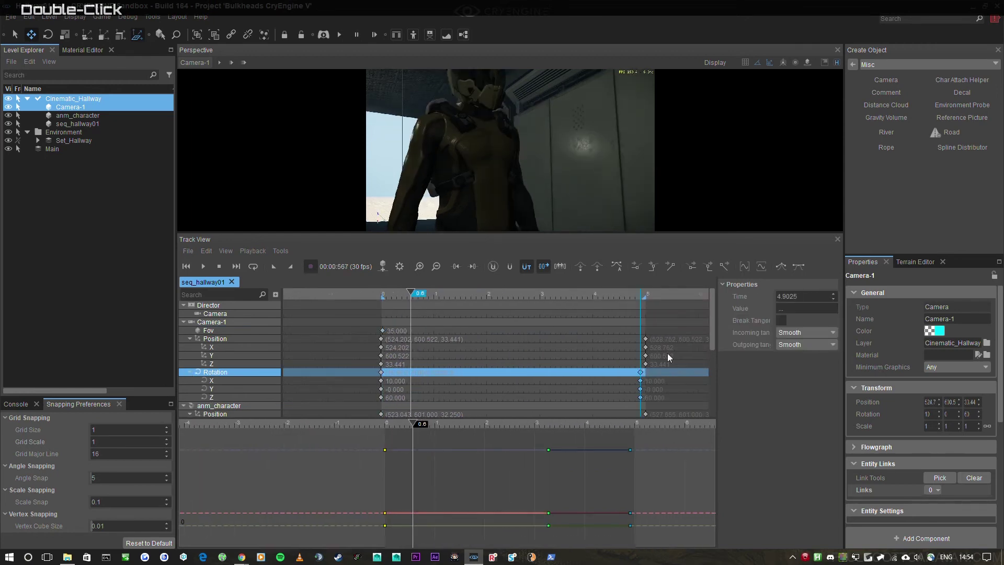
pyautogui.click(817, 297)
pyautogui.press('KP_5')
pyautogui.press('KP_Enter')
pyautogui.click(405, 434)
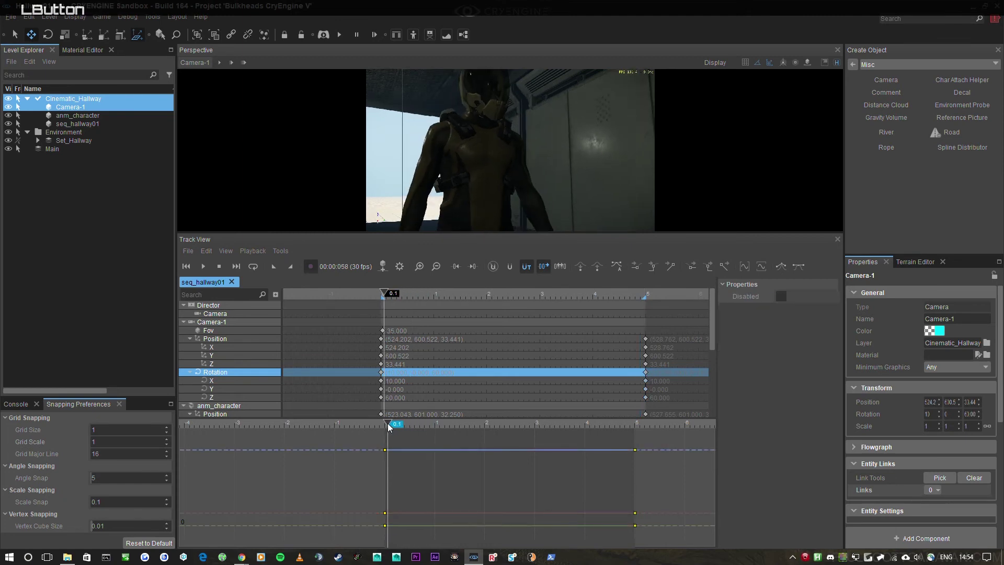
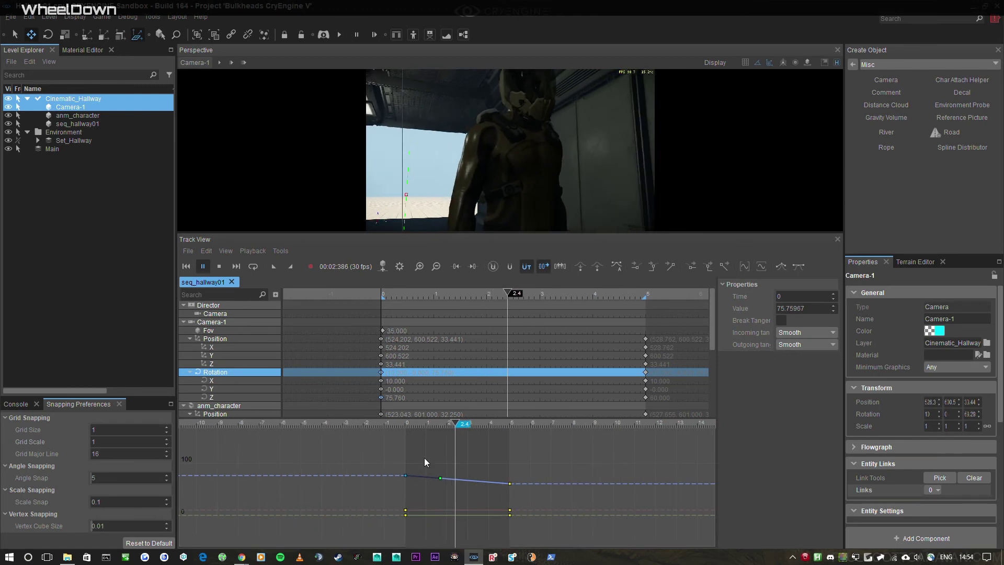
# Drag the 5-second Rotation X key up to about 19.5 and preview the tilting shot.
pyautogui.click(438, 428)
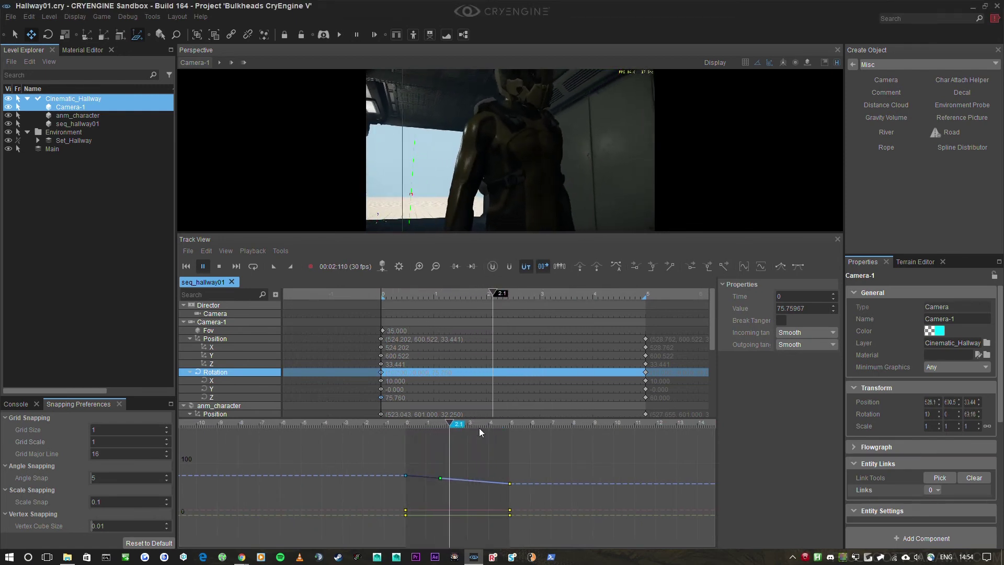
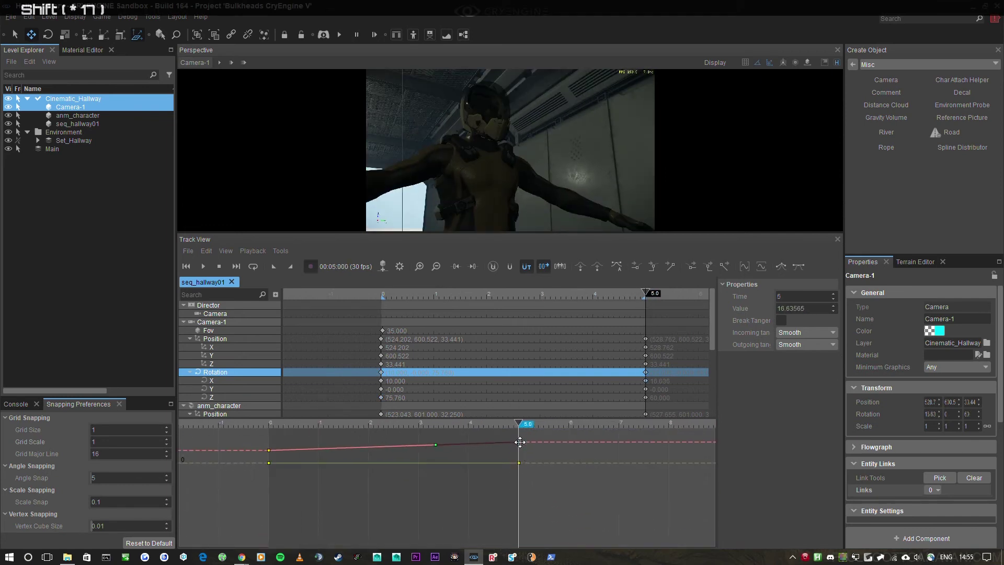
pyautogui.middleClick(536, 452)
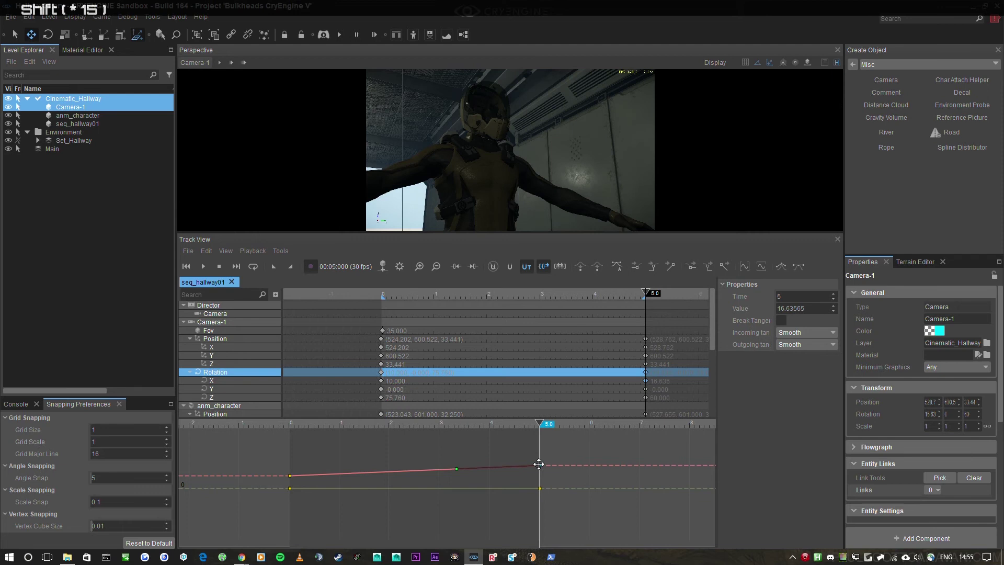
pyautogui.click(447, 430)
pyautogui.press('space')
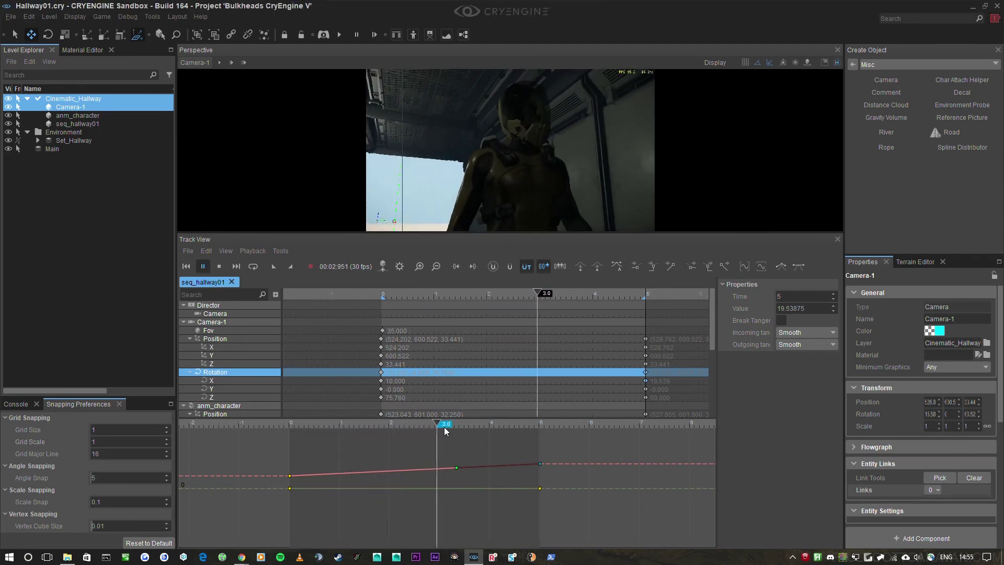
pyautogui.press('space')
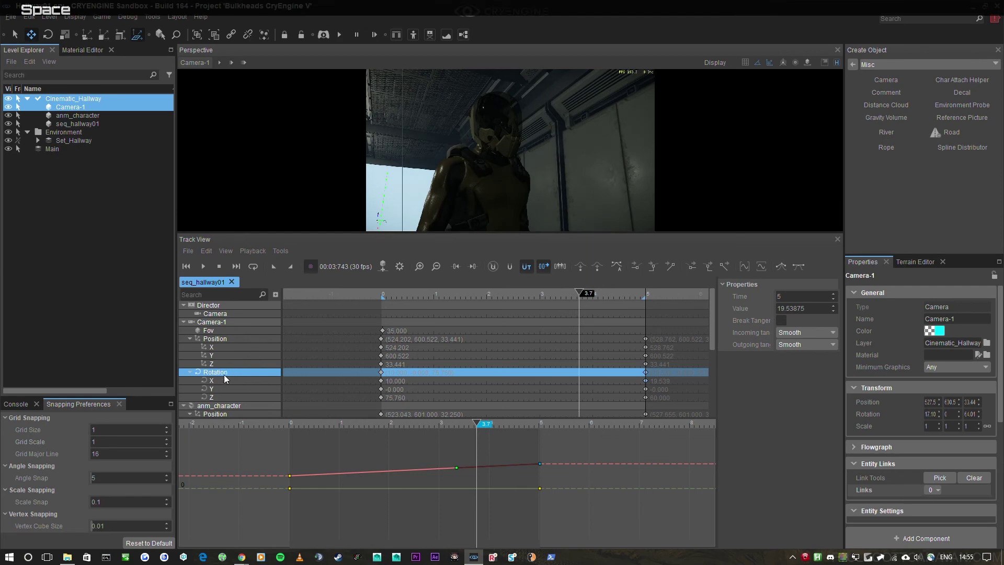
# Select Camera-1's final Position Y key in the curve editor.
pyautogui.click(228, 359)
pyautogui.scroll(-3)
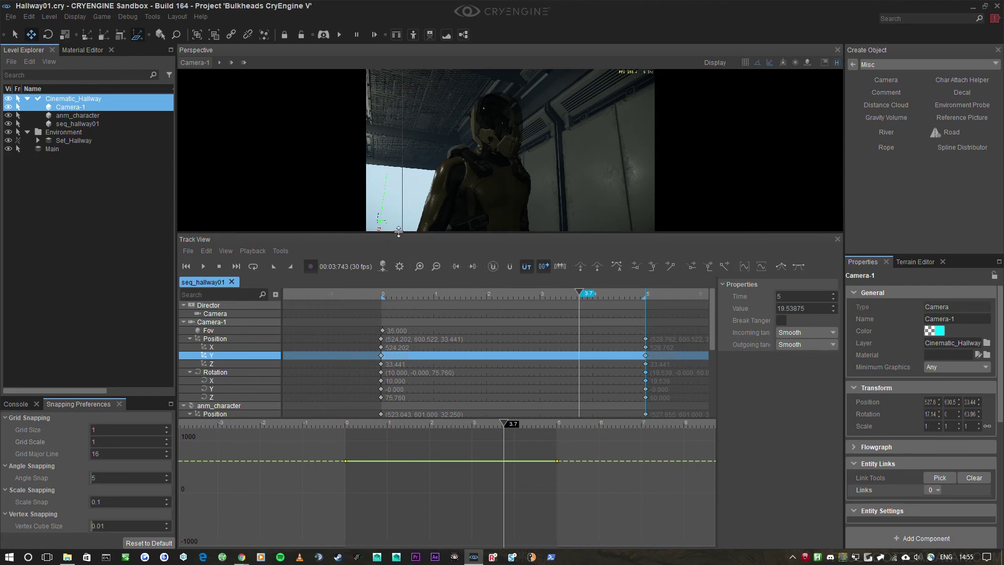
pyautogui.scroll(-3)
pyautogui.click(557, 466)
pyautogui.middleClick(559, 528)
pyautogui.click(585, 489)
pyautogui.middleClick(577, 488)
pyautogui.middleClick(556, 489)
pyautogui.scroll(-3)
pyautogui.middleClick(563, 529)
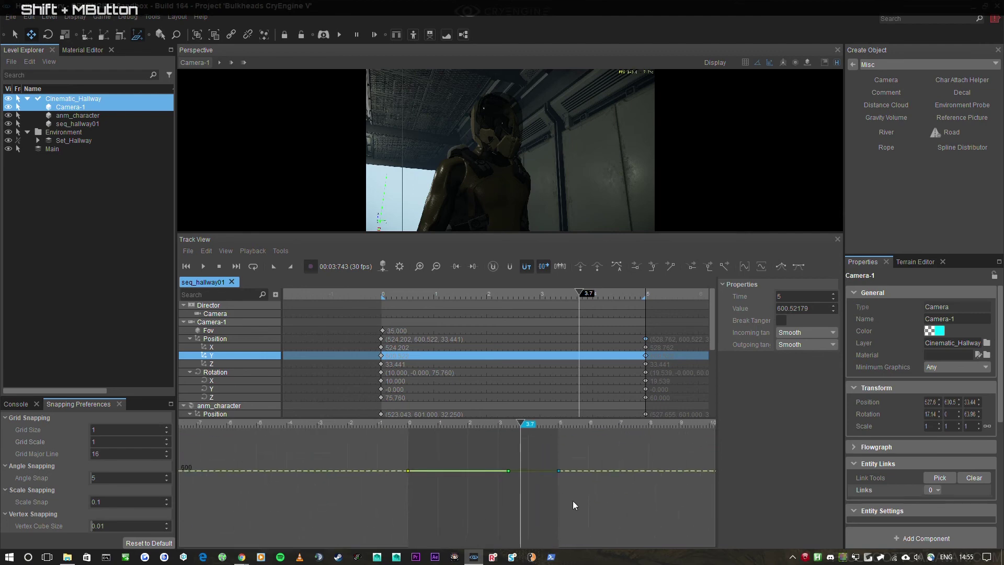
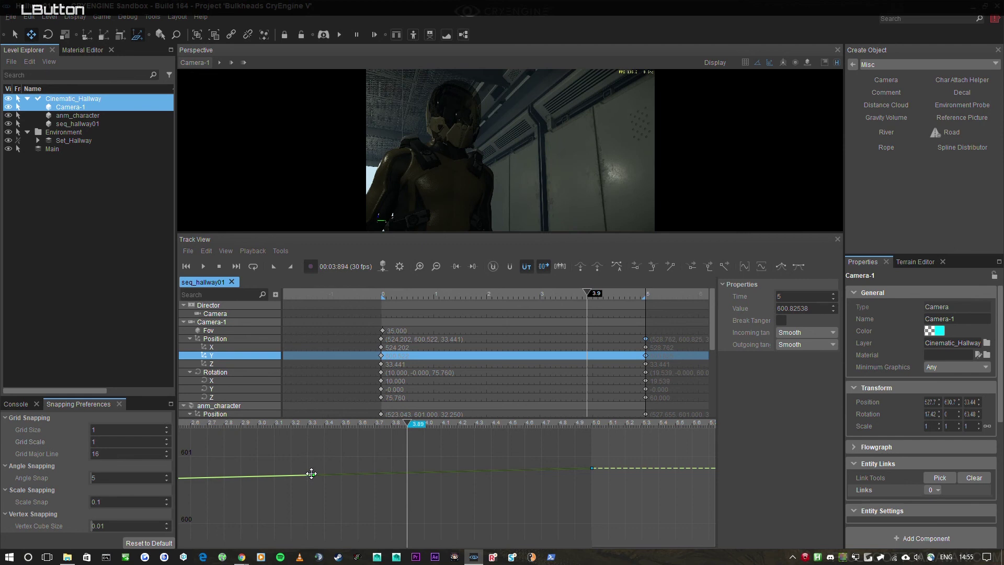
# Raise the final Y key to about 600.9 and give it custom tangents for a curved ease-in.
pyautogui.press('space')
pyautogui.middleClick(389, 506)
pyautogui.press('space')
pyautogui.middleClick(611, 494)
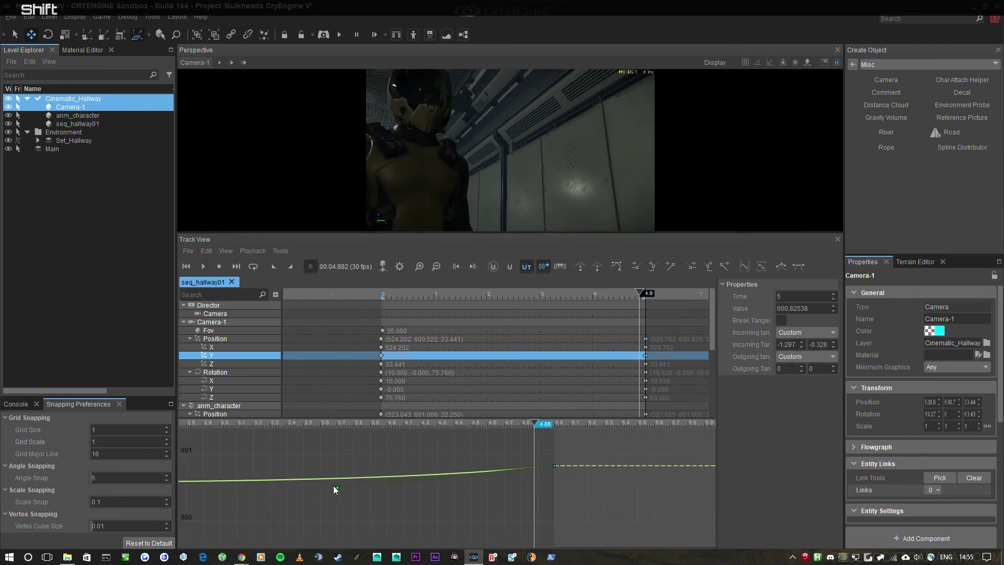